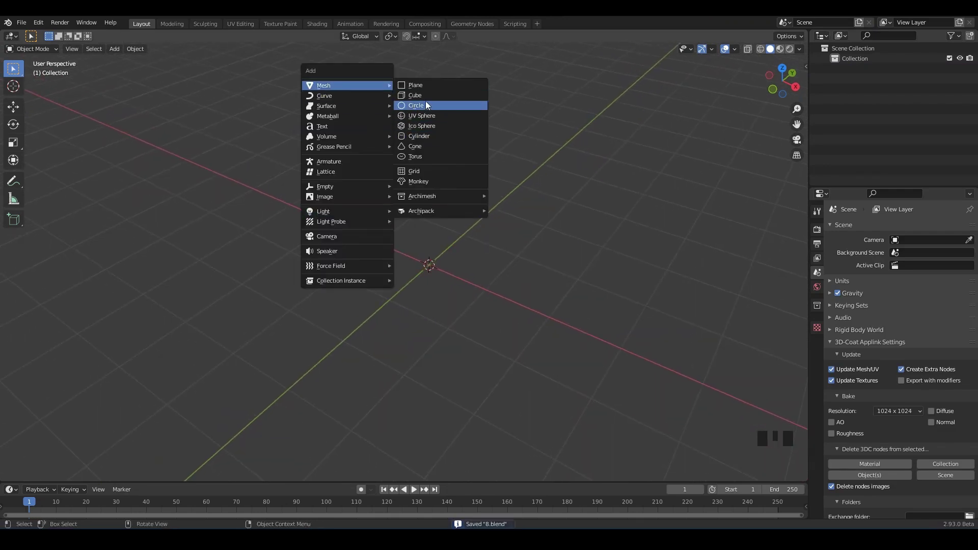
# Step: Add a cylinder, shade the viewport with a random-colour MatCap and view it from the side
pyautogui.scroll(3)
pyautogui.moveTo(803, 51); pyautogui.dragTo(825, 305)
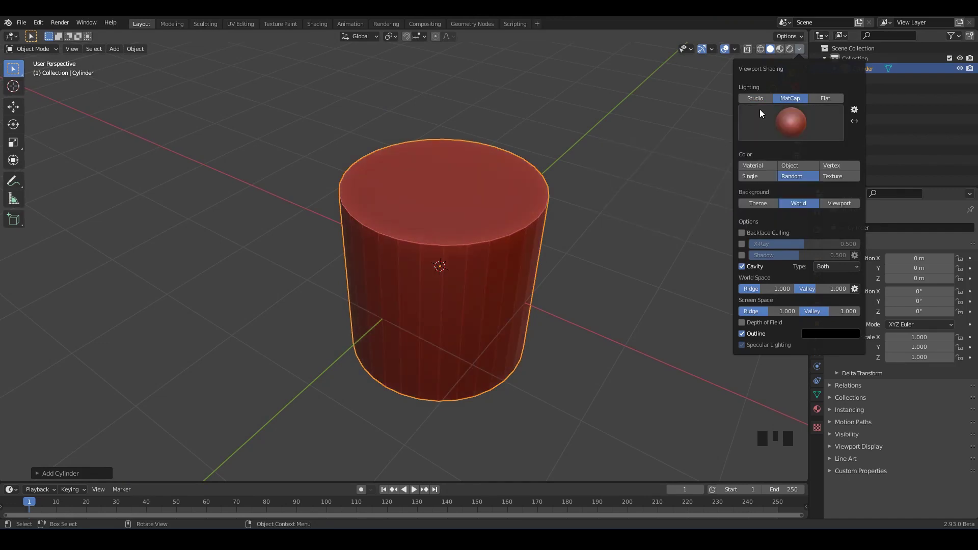
pyautogui.click(465, 240)
pyautogui.moveTo(465, 239); pyautogui.dragTo(817, 399)
pyautogui.moveTo(817, 400); pyautogui.dragTo(728, 302)
pyautogui.moveTo(641, 300); pyautogui.dragTo(562, 274)
pyautogui.middleClick(561, 274)
pyautogui.moveTo(635, 318); pyautogui.dragTo(681, 361)
pyautogui.scroll(3)
# Step: Squash the cylinder along Z into a flat disc and enter Edit Mode on it
pyautogui.press('s')
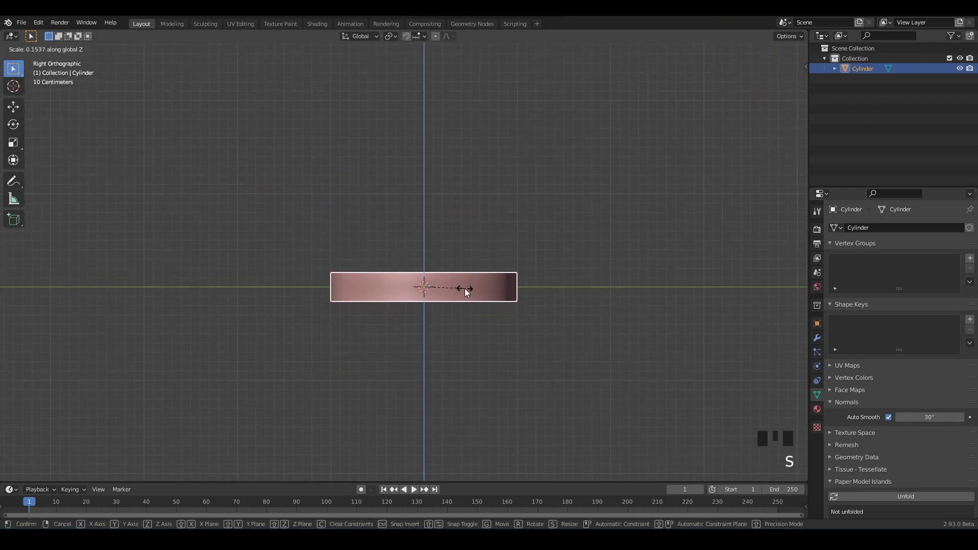
pyautogui.scroll(3)
pyautogui.click(99, 141)
pyautogui.moveTo(419, 275); pyautogui.dragTo(439, 236)
pyautogui.click(439, 236)
pyautogui.press('ctrl+a')
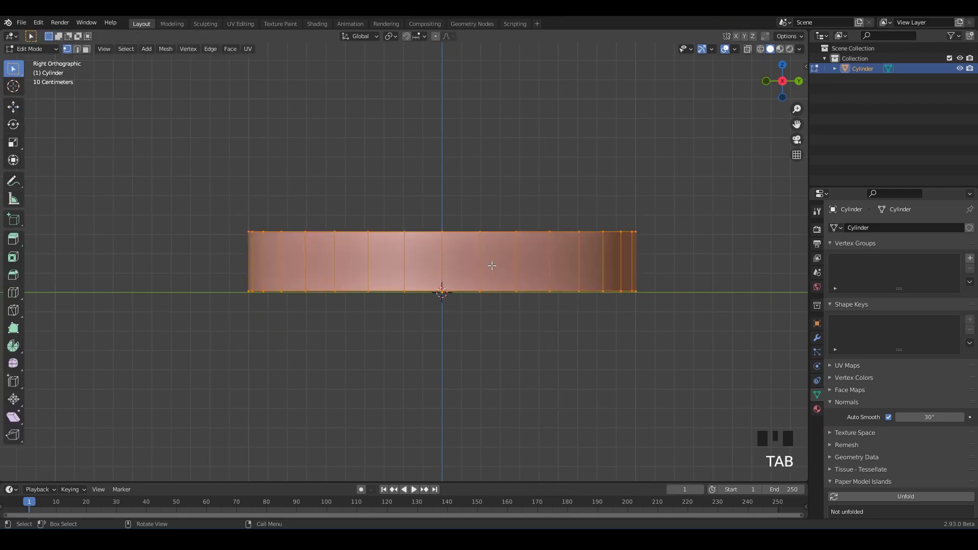
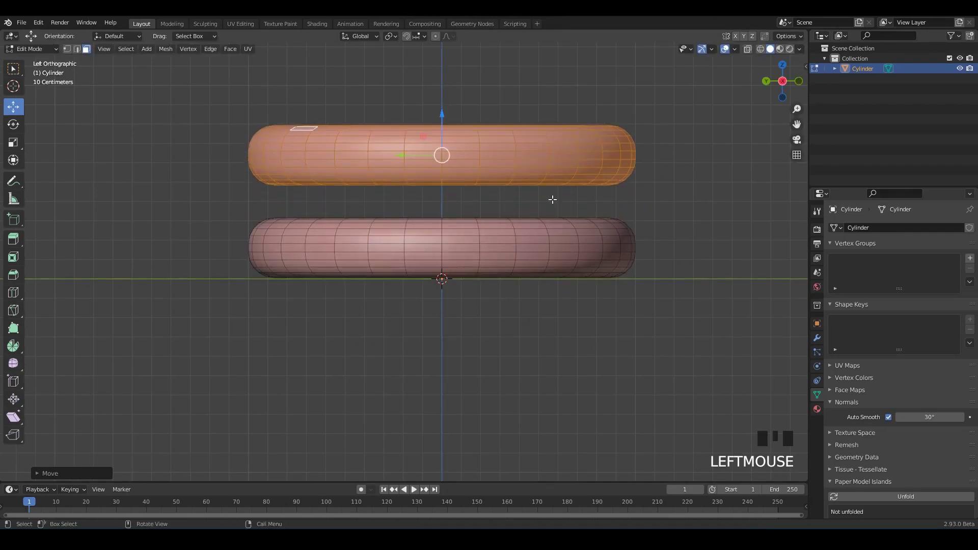
# Step: Scale the upper disc copy slightly larger and proportionally scale its middle edge loop
pyautogui.press('s')
pyautogui.press('s')
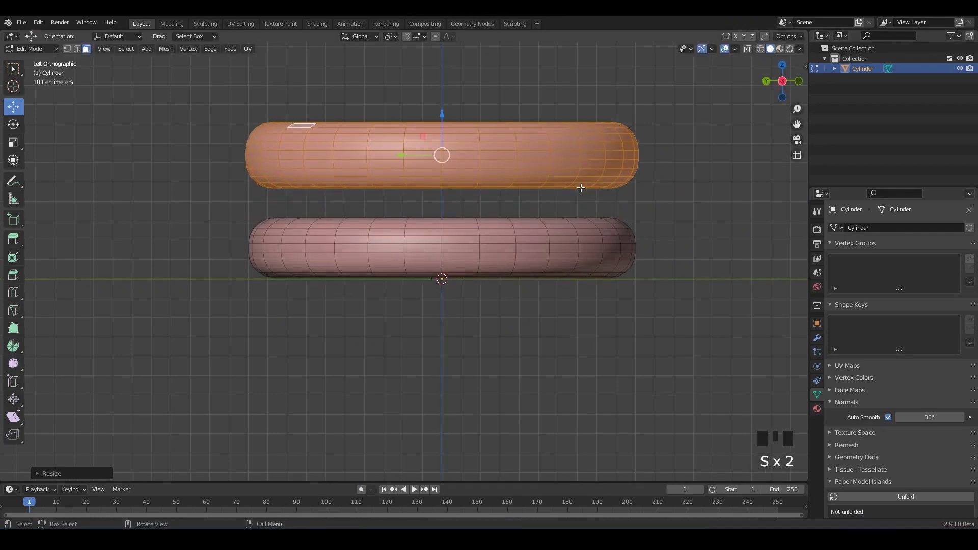
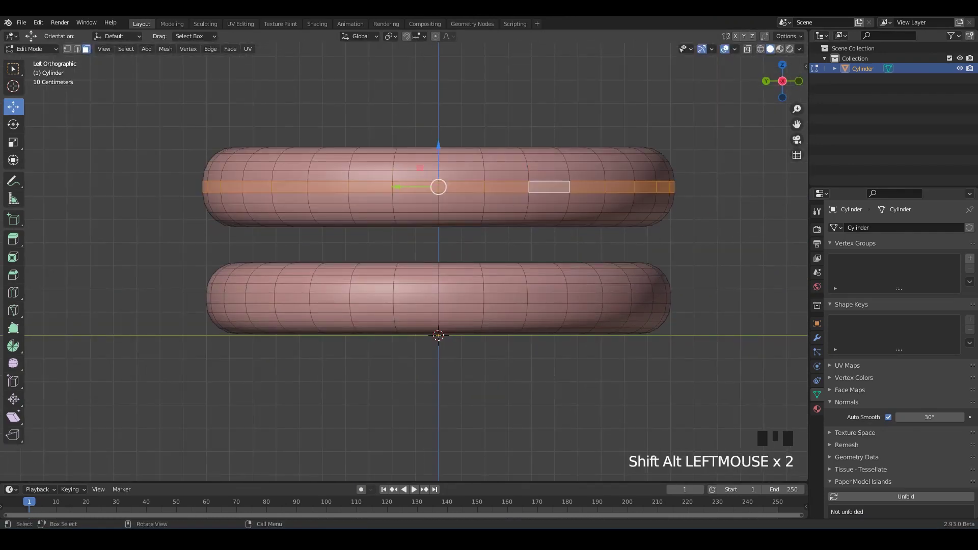
pyautogui.click(441, 39)
pyautogui.press('s')
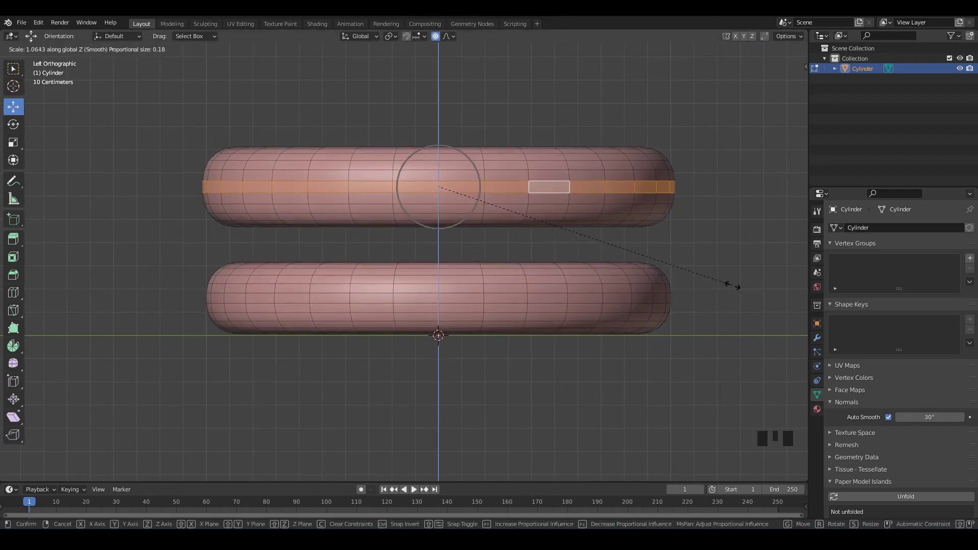
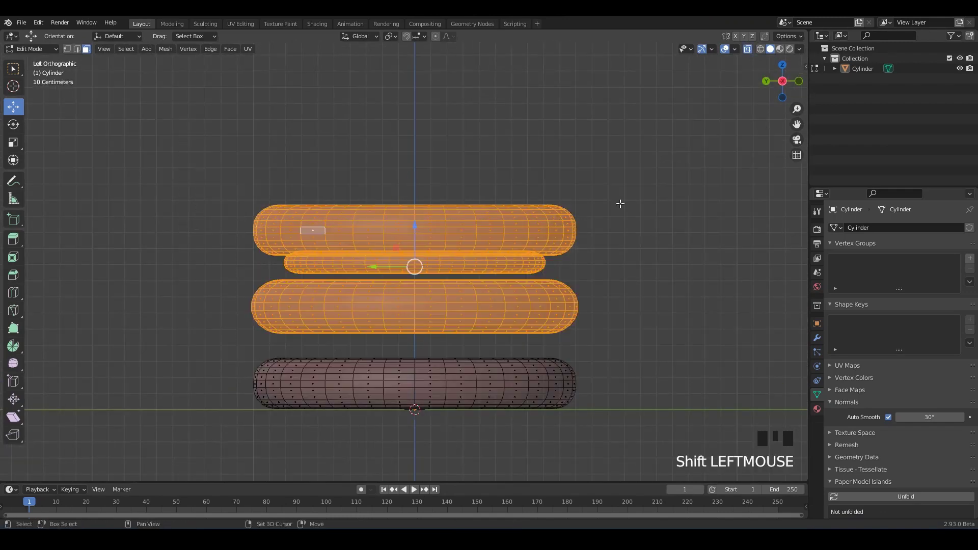
# Step: Delete the upper disc's top faces, extrude the rim upward and bevel it into a dome
pyautogui.press('alt+z')
pyautogui.press('ctrl+z')
pyautogui.scroll(3)
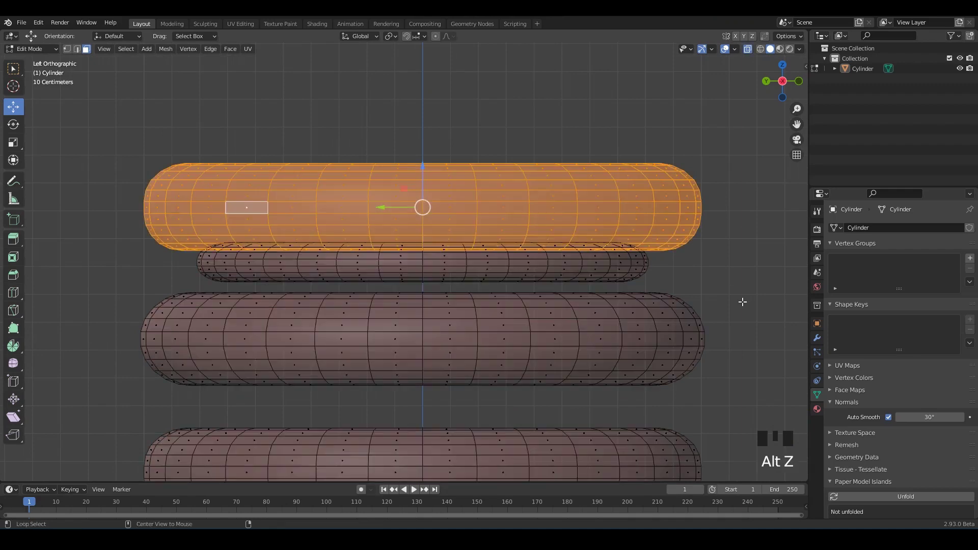
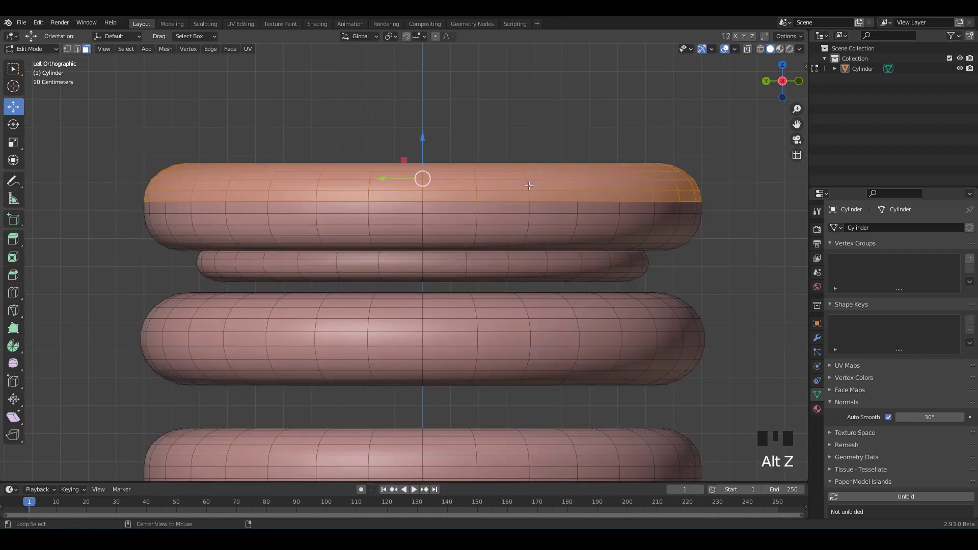
pyautogui.press('ctrl+s')
pyautogui.press('x')
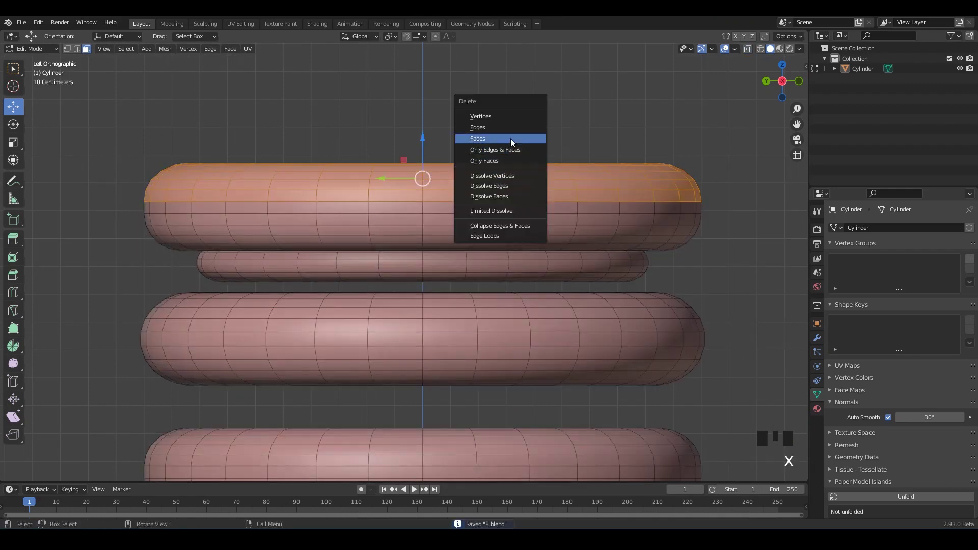
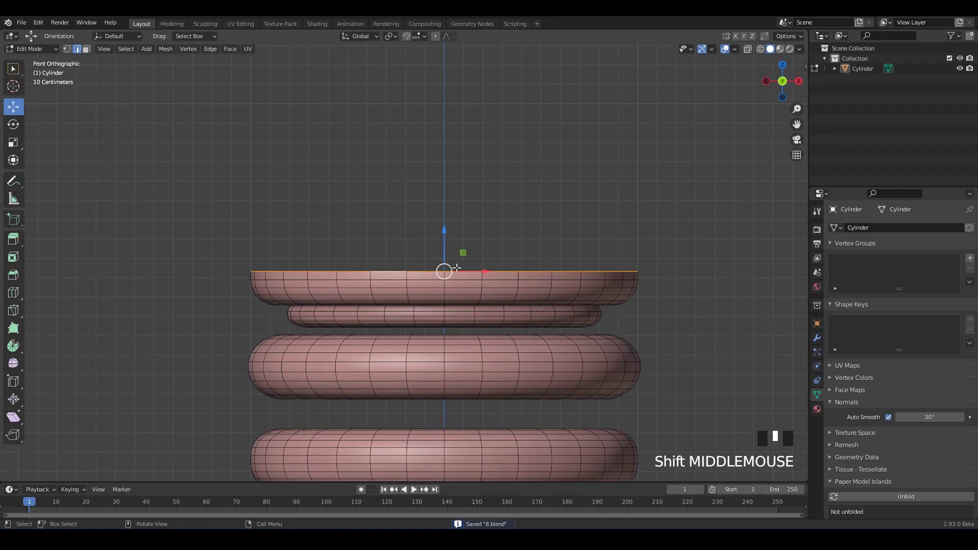
pyautogui.press('e')
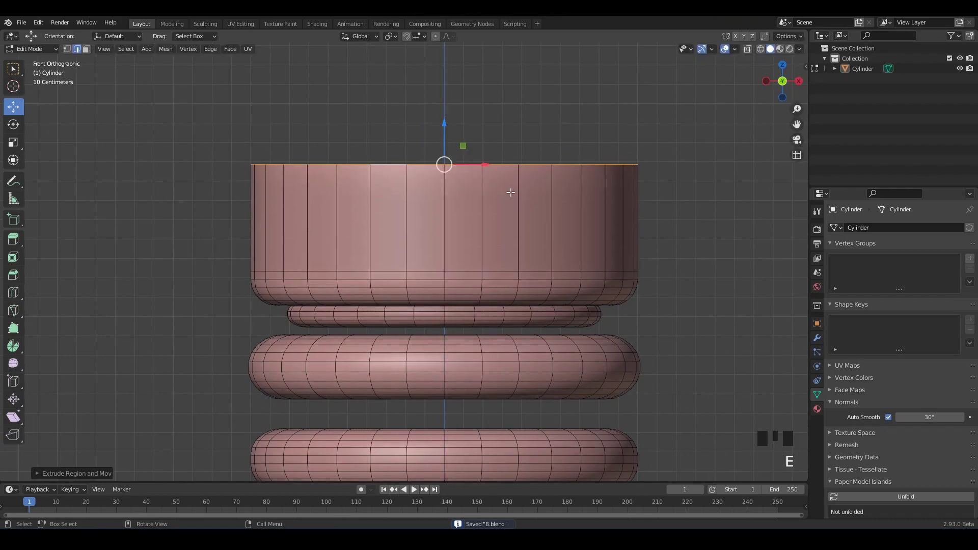
pyautogui.press('ctrl+b')
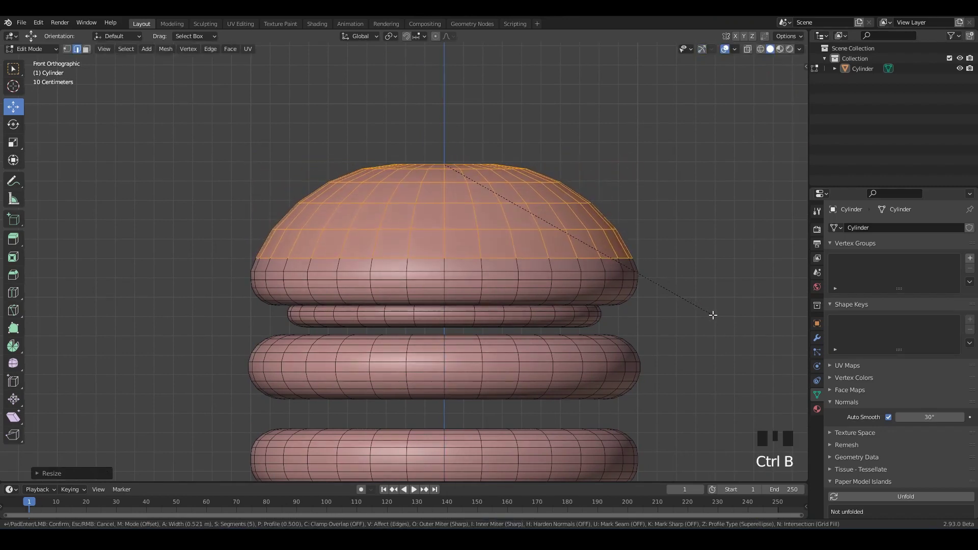
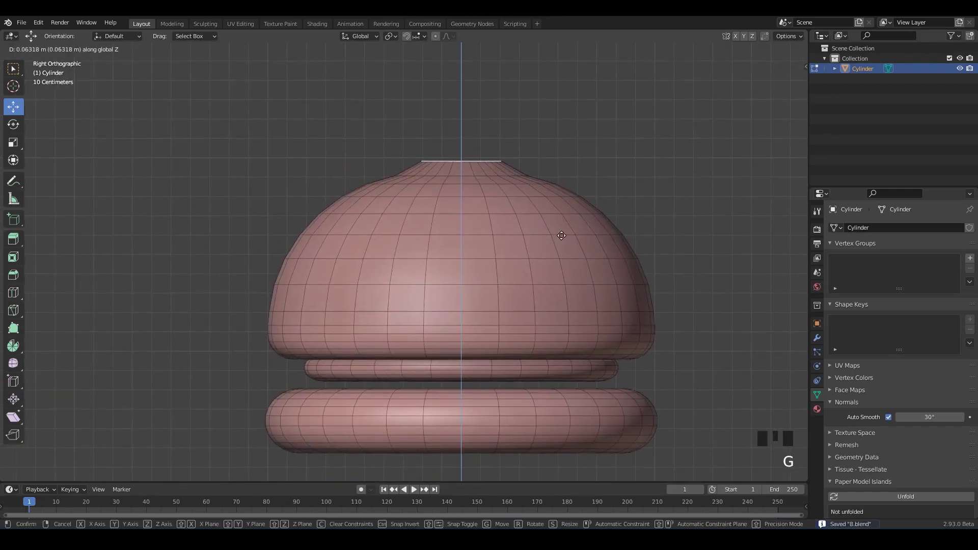
# Step: Raise the dome's top centre with proportional falloff into a rounded peak
pyautogui.click(434, 36)
pyautogui.press('g')
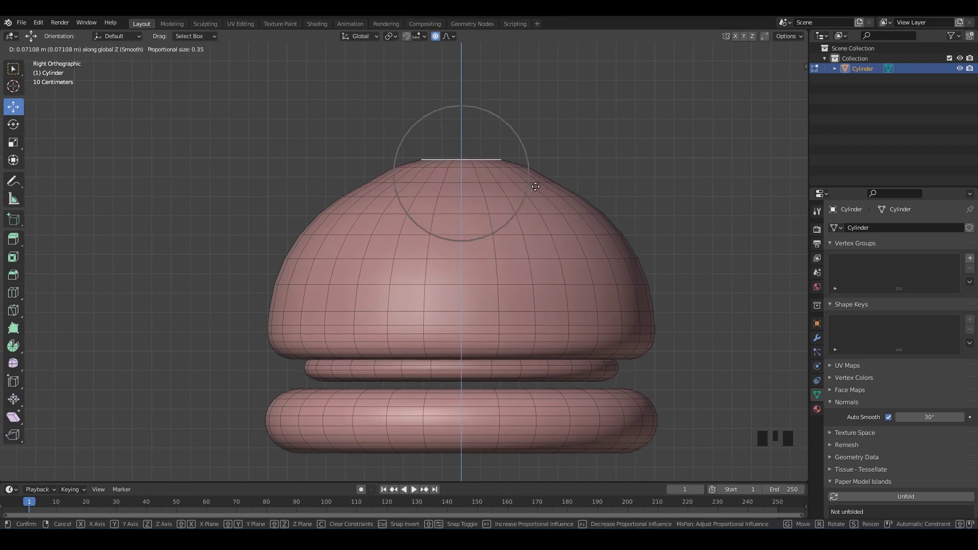
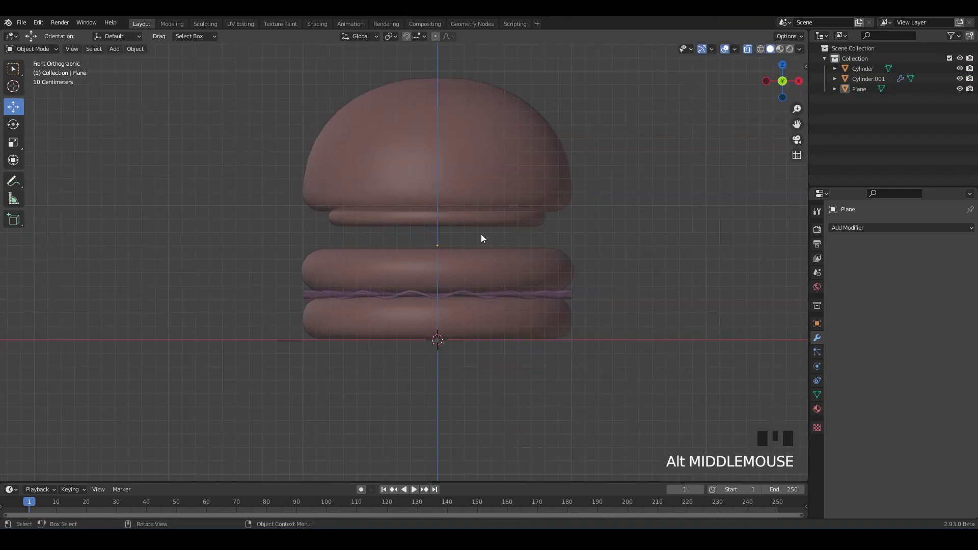
# Step: Move the plane up along Z to sit just below the top bun
pyautogui.middleClick(432, 234)
pyautogui.press('Tab')
pyautogui.press('Tab')
pyautogui.press('alt+z')
pyautogui.moveTo(414, 258); pyautogui.dragTo(444, 264)
pyautogui.click(444, 265)
pyautogui.click(444, 209)
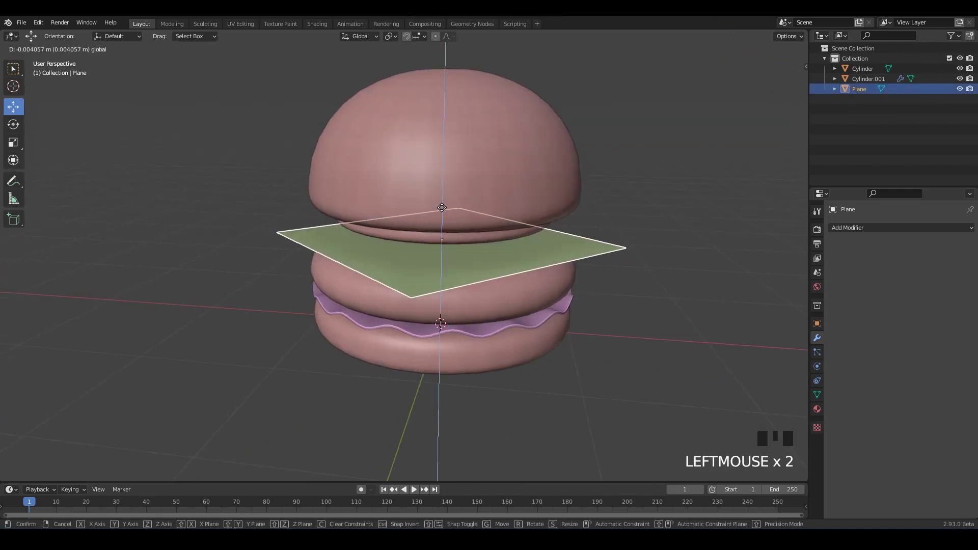
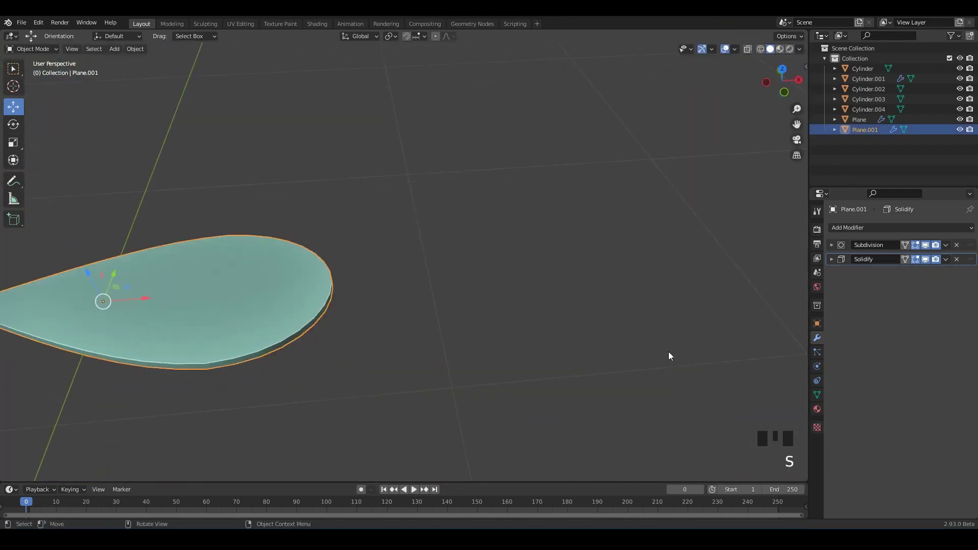
pyautogui.press('s')
pyautogui.press('s')
pyautogui.click(444, 301)
pyautogui.scroll(-3)
pyautogui.click(310, 300)
pyautogui.press('ctrl+a')
pyautogui.middleClick(418, 298)
pyautogui.moveTo(544, 347); pyautogui.dragTo(528, 279)
pyautogui.moveTo(528, 279); pyautogui.dragTo(580, 255)
pyautogui.moveTo(580, 255); pyautogui.dragTo(523, 271)
pyautogui.click(531, 285)
pyautogui.press('s')
pyautogui.click(243, 172)
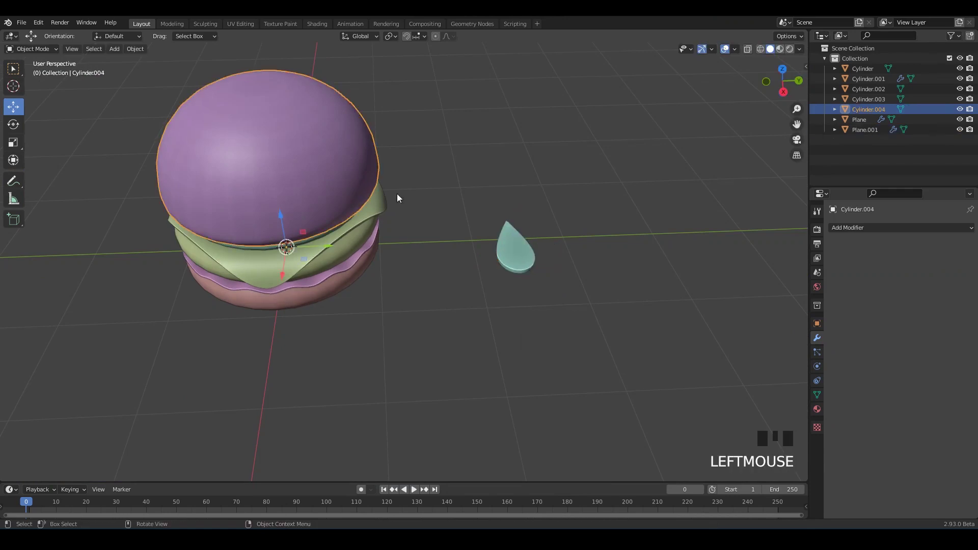
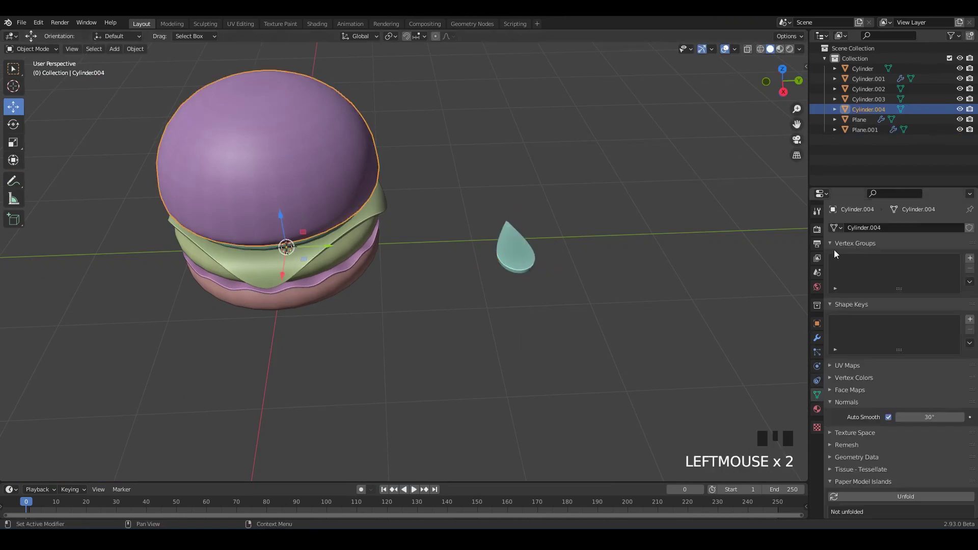
# Step: View the teardrop seed from above and select it on the bun
pyautogui.click(821, 365)
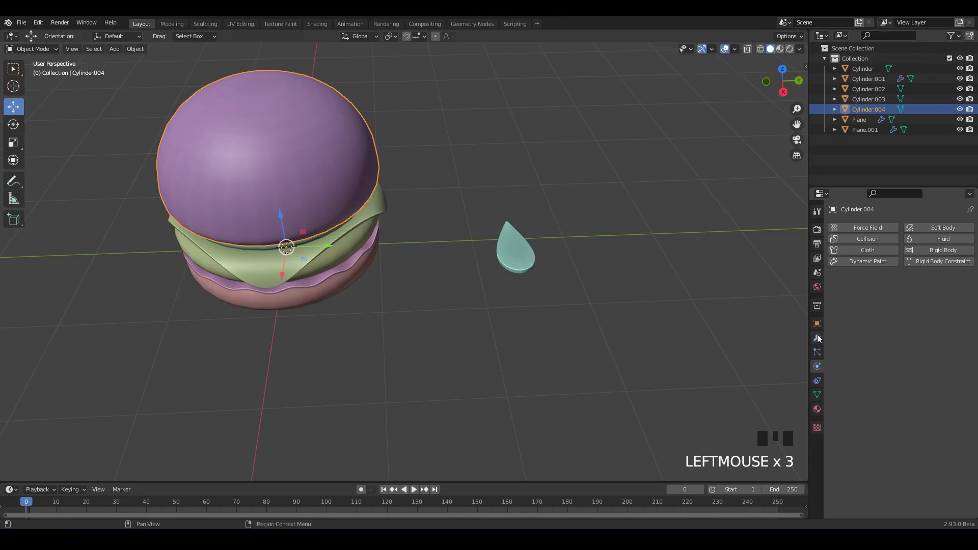
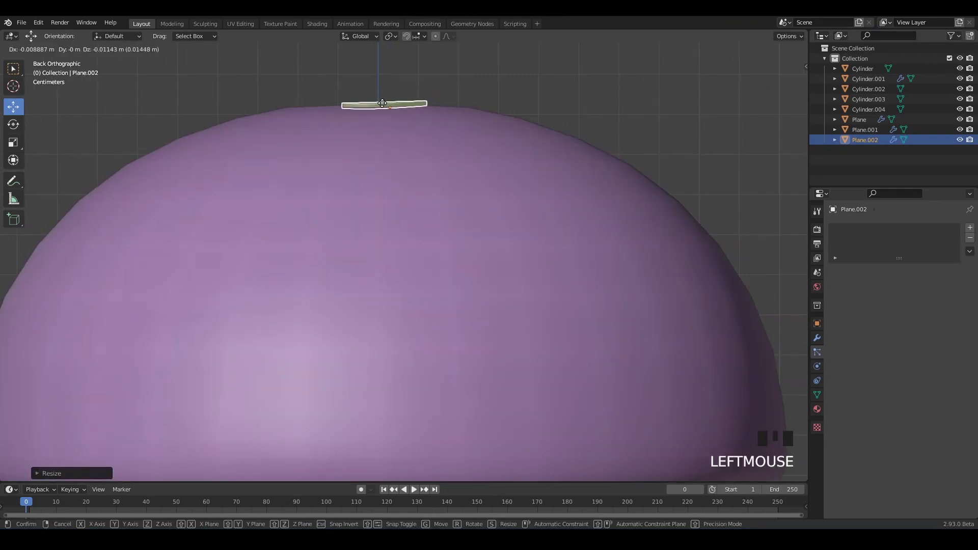
pyautogui.middleClick(456, 108)
pyautogui.moveTo(541, 178); pyautogui.dragTo(501, 288)
pyautogui.click(501, 288)
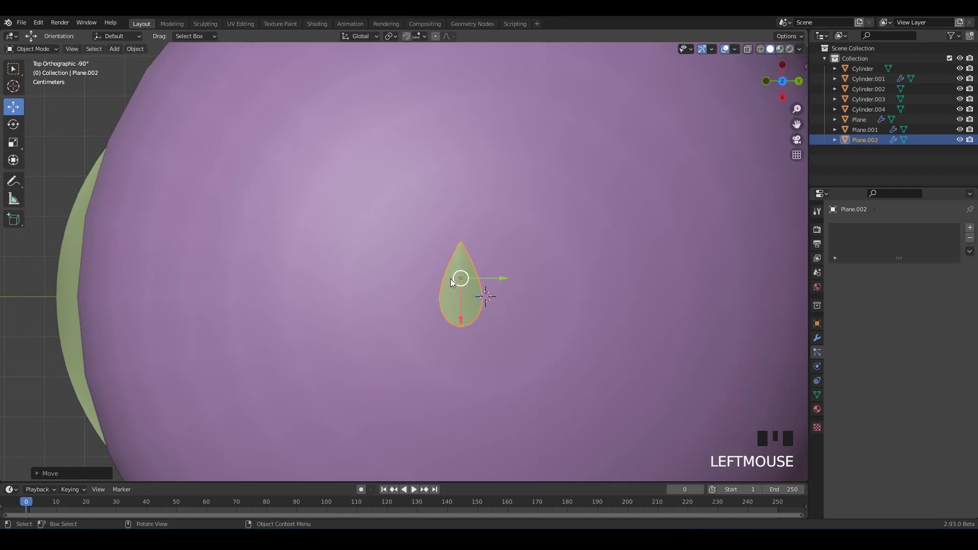
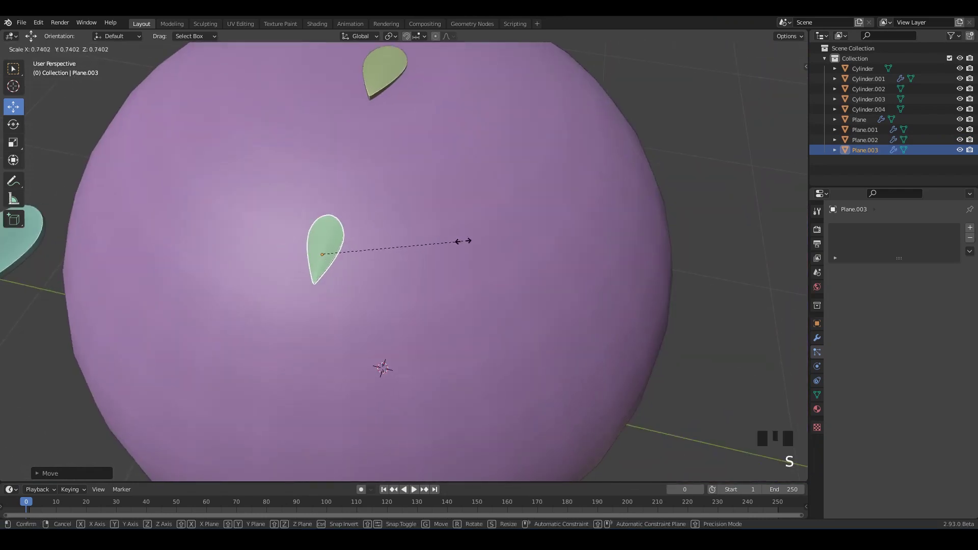
# Step: Shrink and rotate the duplicated seed to fit the bun top, checking from the side
pyautogui.moveTo(421, 208); pyautogui.dragTo(419, 232)
pyautogui.middleClick(456, 213)
pyautogui.middleClick(468, 224)
pyautogui.press('r')
pyautogui.middleClick(492, 204)
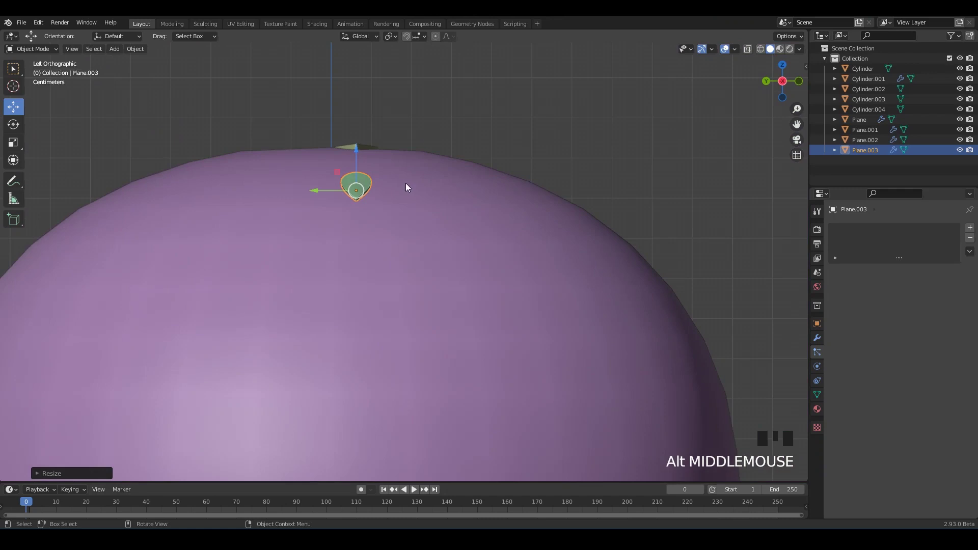
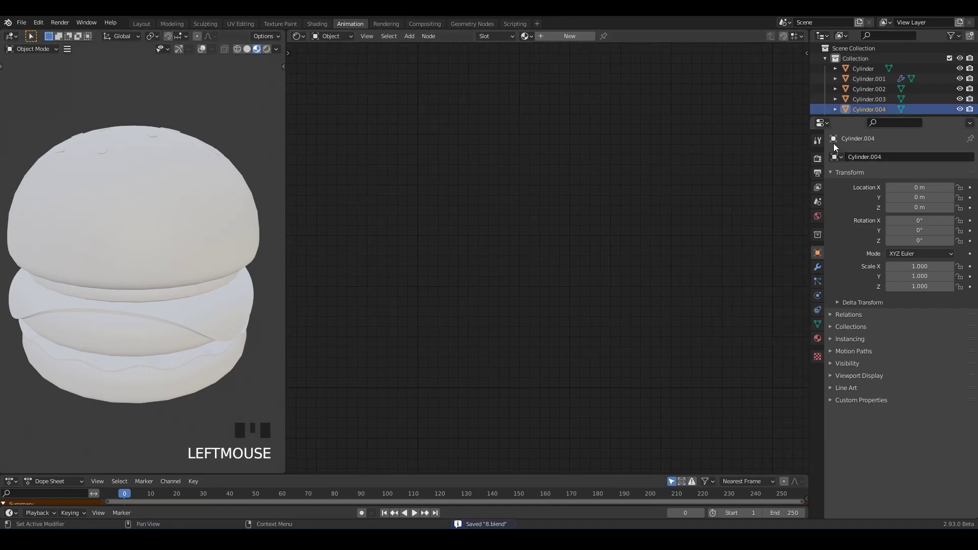
# Step: Enable ambient occlusion, bloom and screen-space reflections in the Eevee render settings and save
pyautogui.doubleClick(839, 235)
pyautogui.moveTo(869, 228); pyautogui.dragTo(839, 270)
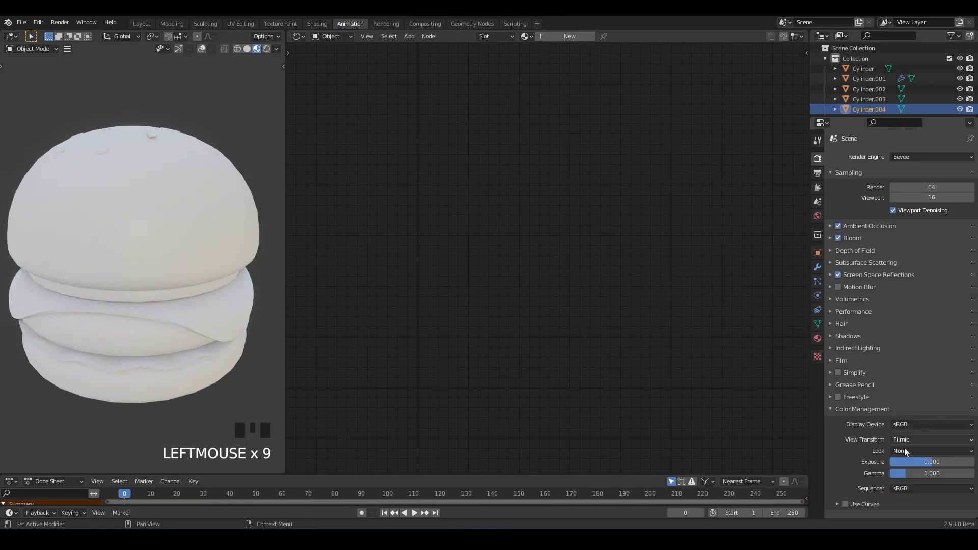
pyautogui.click(924, 430)
pyautogui.moveTo(217, 147); pyautogui.dragTo(217, 164)
pyautogui.press('ctrl+s')
# Step: Give the bottom bun a new Principled BSDF material and arrange the Shader Editor workspace
pyautogui.click(443, 316)
pyautogui.click(201, 53)
pyautogui.moveTo(184, 50); pyautogui.dragTo(457, 62)
pyautogui.moveTo(572, 31); pyautogui.dragTo(734, 317)
pyautogui.press('n')
pyautogui.press('n')
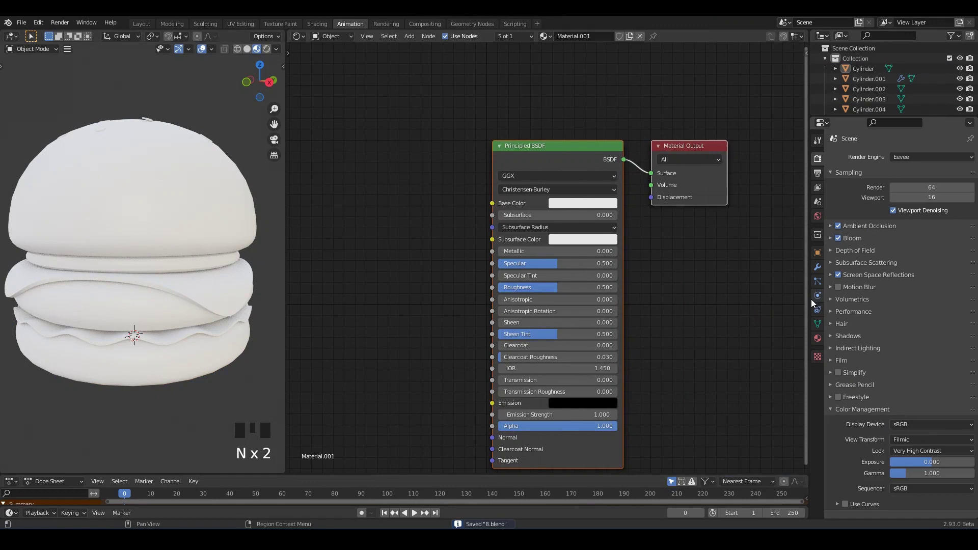
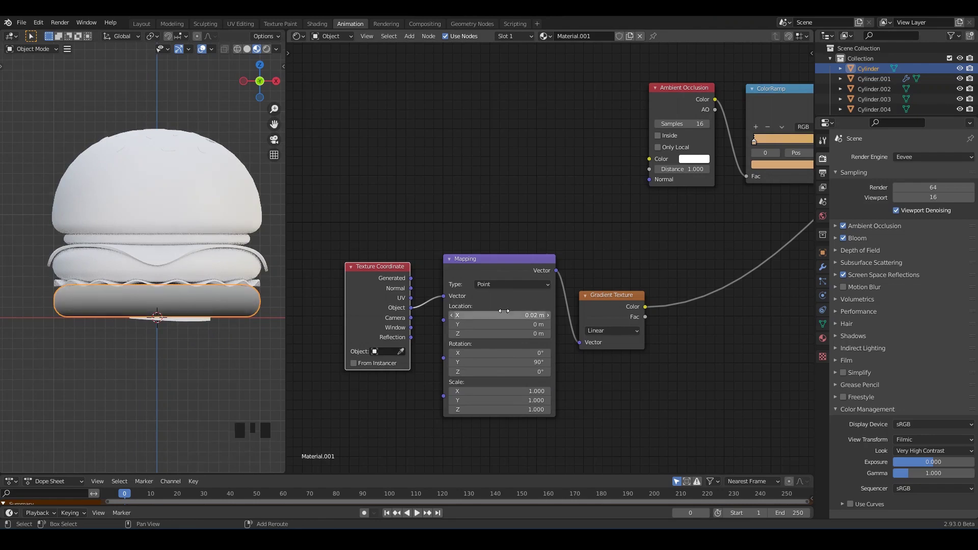
# Step: Wire the colour ramp through a Multiply MixRGB into the Principled BSDF and lower its specular
pyautogui.moveTo(502, 242); pyautogui.dragTo(571, 331)
pyautogui.scroll(3)
pyautogui.moveTo(592, 295); pyautogui.dragTo(563, 334)
pyautogui.middleClick(563, 334)
pyautogui.moveTo(471, 359); pyautogui.dragTo(211, 348)
pyautogui.scroll(-3)
pyautogui.moveTo(185, 316); pyautogui.dragTo(202, 323)
pyautogui.click(202, 324)
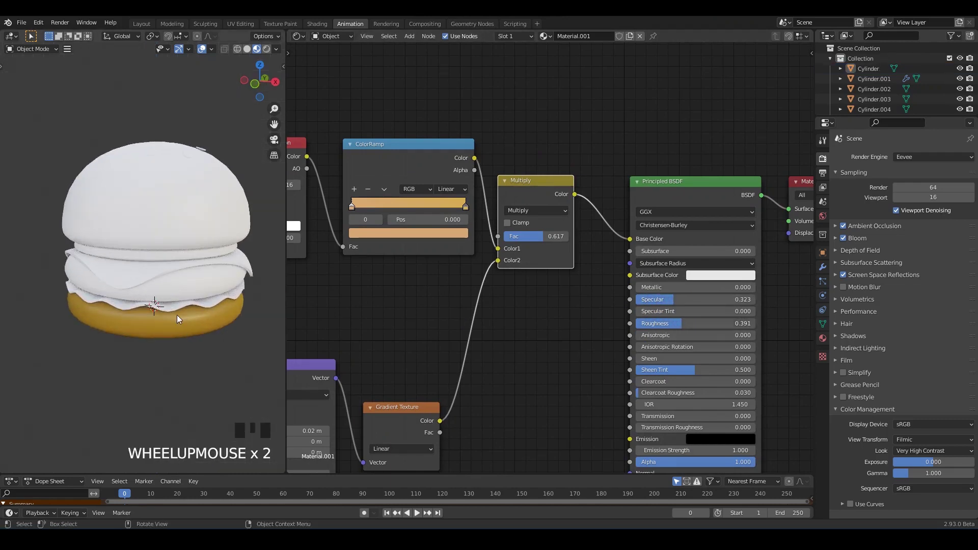
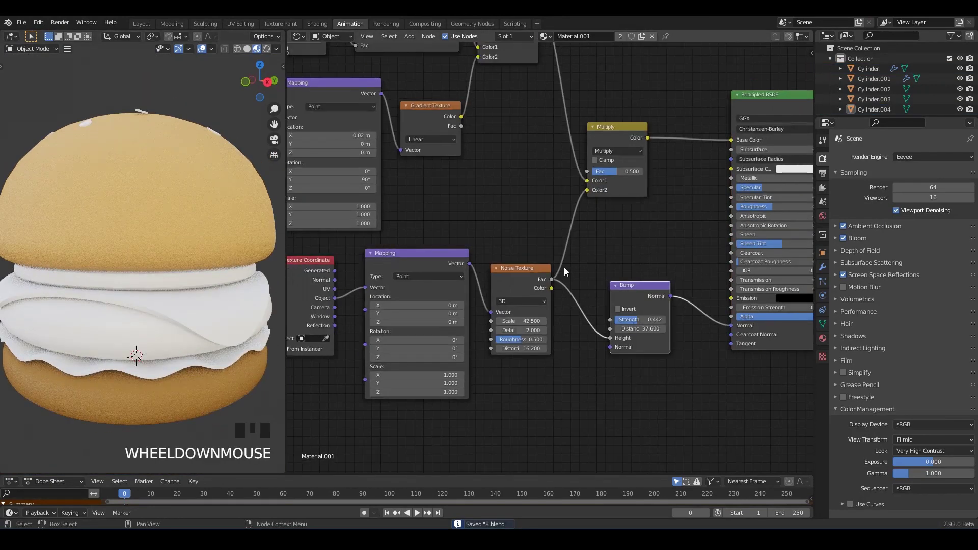
# Step: Make the top bun's material a single-user copy, Material.003
pyautogui.click(611, 59)
pyautogui.middleClick(135, 189)
pyautogui.scroll(3)
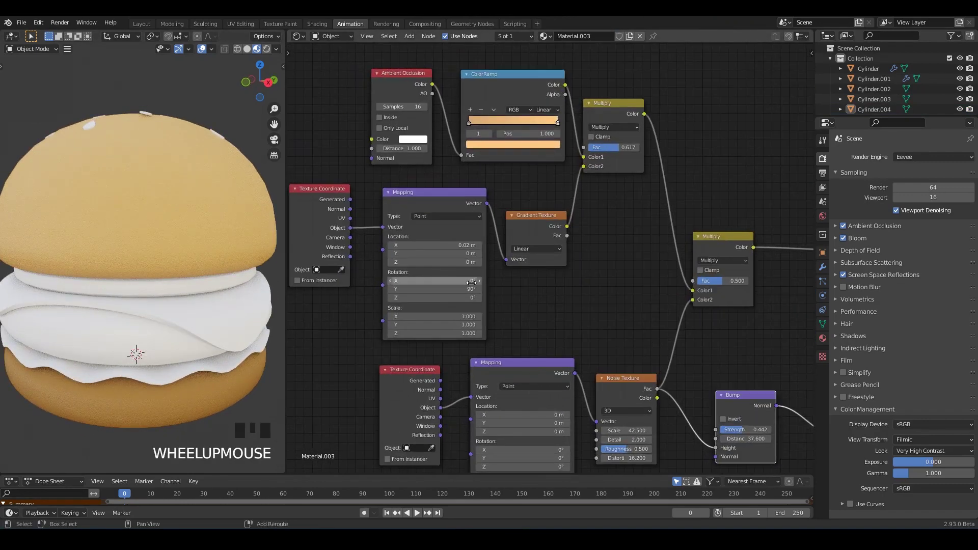
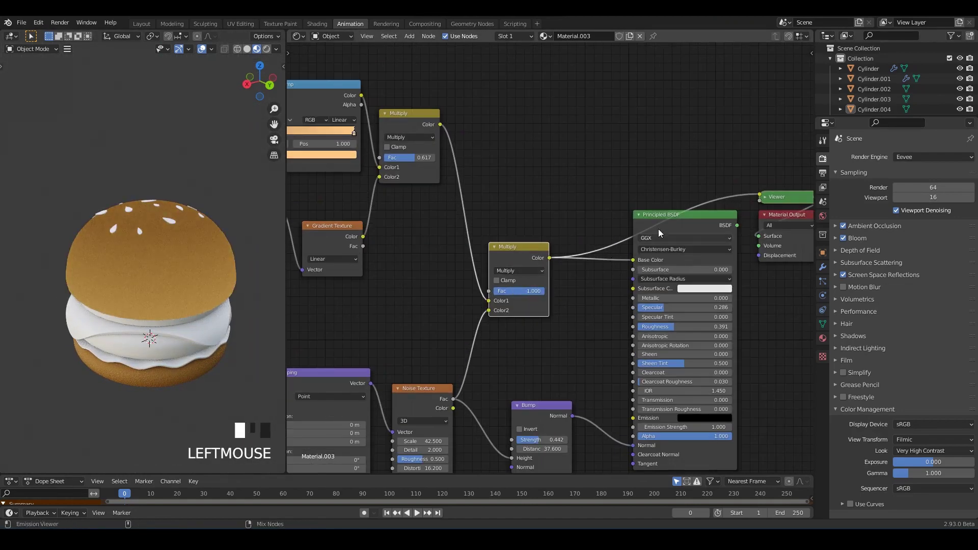
# Step: Pick a ColorRamp stop and shift its colour to a deeper reddish orange in the HSV picker
pyautogui.moveTo(209, 249); pyautogui.dragTo(189, 266)
pyautogui.scroll(3)
pyautogui.click(186, 263)
pyautogui.press('ctrl+1')
pyautogui.click(236, 203)
pyautogui.moveTo(208, 226); pyautogui.dragTo(277, 51)
pyautogui.press('ctrl+s')
pyautogui.moveTo(295, 121); pyautogui.dragTo(205, 188)
pyautogui.middleClick(204, 189)
pyautogui.press('ctrl+s')
pyautogui.moveTo(492, 227); pyautogui.dragTo(427, 134)
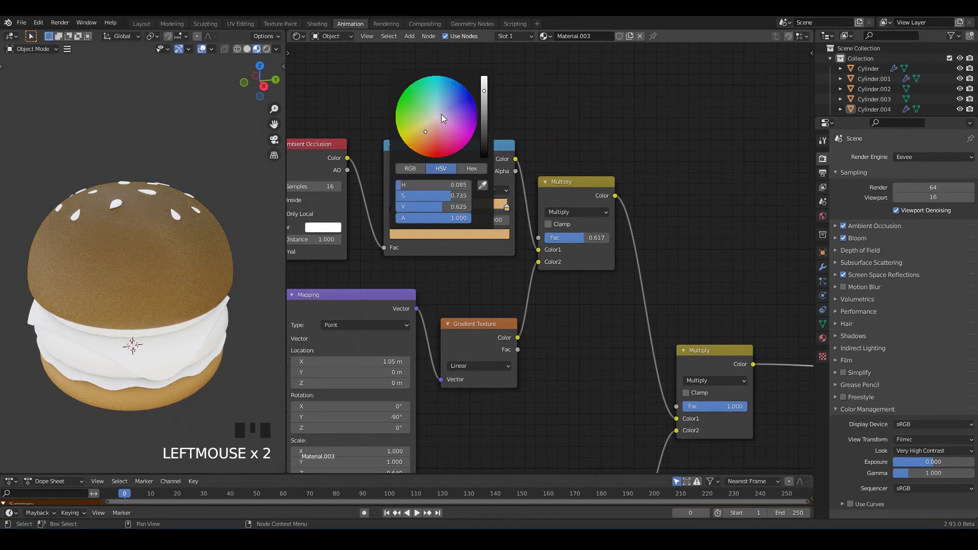
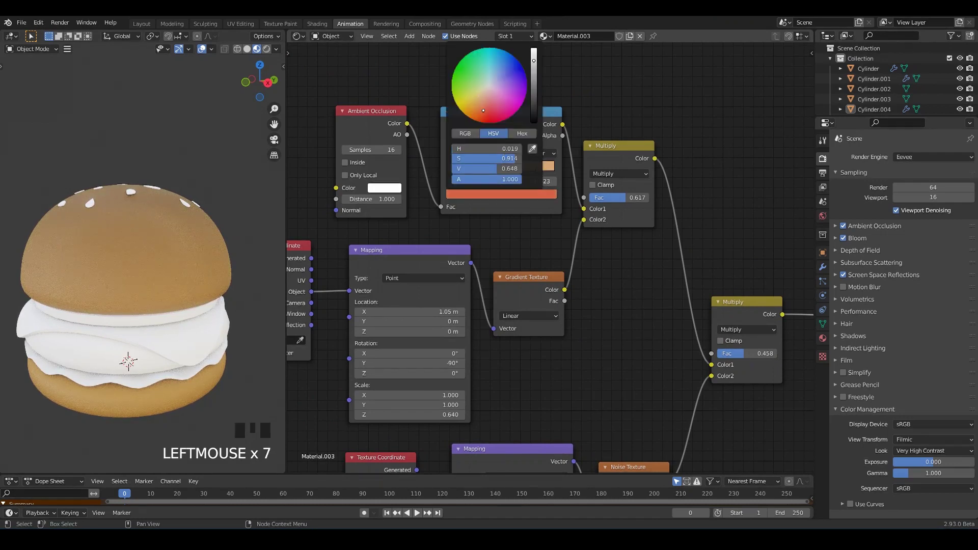
# Step: Reposition the colour stops along the ramp to blend cream into the orange
pyautogui.click(246, 226)
pyautogui.scroll(-3)
pyautogui.moveTo(206, 207); pyautogui.dragTo(187, 208)
pyautogui.scroll(3)
pyautogui.moveTo(187, 211); pyautogui.dragTo(178, 248)
pyautogui.scroll(3)
pyautogui.press('ctrl+s')
pyautogui.moveTo(173, 232); pyautogui.dragTo(197, 219)
pyautogui.press('ctrl+s')
pyautogui.moveTo(199, 228); pyautogui.dragTo(162, 203)
pyautogui.press('ctrl+s')
# Step: Add another colour stop and set its colour and position for a warmer toasted gradient
pyautogui.click(161, 201)
pyautogui.scroll(-3)
pyautogui.moveTo(257, 238); pyautogui.dragTo(203, 227)
pyautogui.scroll(3)
pyautogui.click(226, 246)
pyautogui.moveTo(214, 225); pyautogui.dragTo(207, 282)
pyautogui.press('ctrl+s')
pyautogui.click(207, 284)
pyautogui.middleClick(168, 275)
# Step: Save the file and set the bun ColorRamp stop to a warm tan colour
pyautogui.scroll(3)
pyautogui.press('ctrl+s')
pyautogui.click(133, 312)
pyautogui.click(296, 200)
pyautogui.scroll(-3)
pyautogui.middleClick(179, 252)
pyautogui.press('ctrl+s')
pyautogui.moveTo(531, 252); pyautogui.dragTo(542, 206)
pyautogui.scroll(3)
pyautogui.click(635, 52)
# Step: Select Cylinder.003 and give it the shared bun material Material.001
pyautogui.scroll(-3)
pyautogui.moveTo(560, 316); pyautogui.dragTo(228, 318)
pyautogui.press('ctrl+1')
pyautogui.moveTo(208, 286); pyautogui.dragTo(557, 191)
pyautogui.click(558, 191)
pyautogui.scroll(-3)
pyautogui.scroll(-3)
pyautogui.scroll(-3)
pyautogui.scroll(-3)
pyautogui.moveTo(539, 338); pyautogui.dragTo(602, 267)
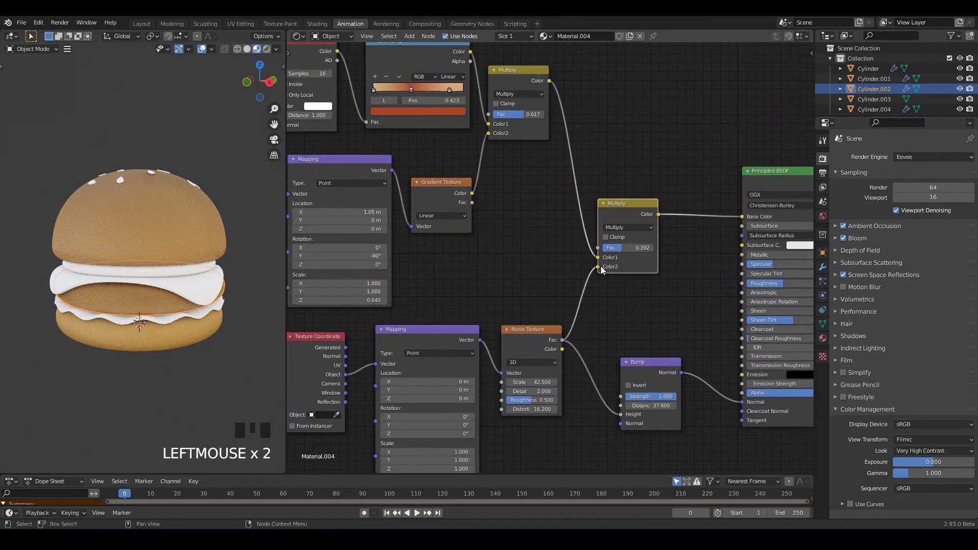
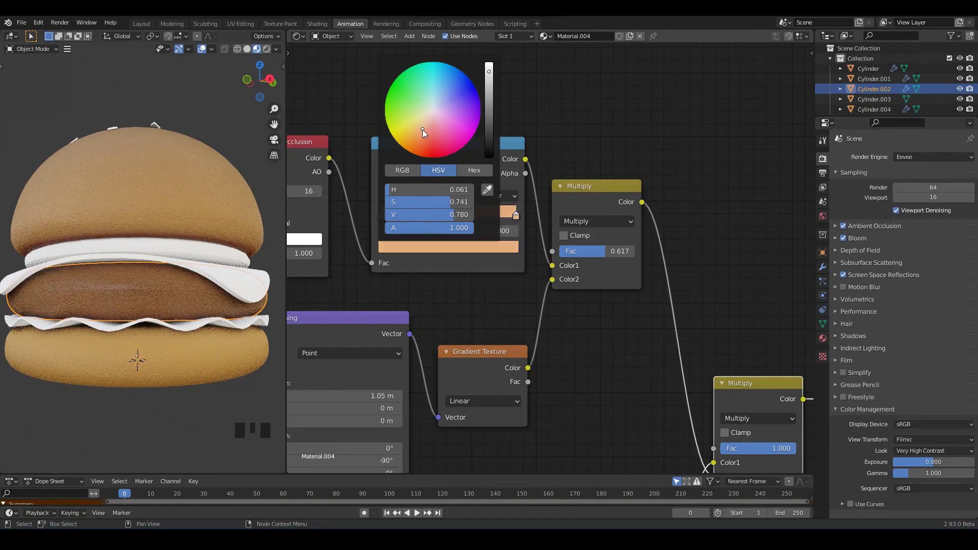
# Step: Pan and zoom the viewport and node editor to review the recoloured discs
pyautogui.scroll(-3)
pyautogui.moveTo(197, 225); pyautogui.dragTo(226, 223)
pyautogui.moveTo(226, 223); pyautogui.dragTo(250, 265)
pyautogui.middleClick(207, 265)
pyautogui.scroll(3)
pyautogui.middleClick(196, 260)
pyautogui.scroll(3)
pyautogui.moveTo(199, 268); pyautogui.dragTo(545, 223)
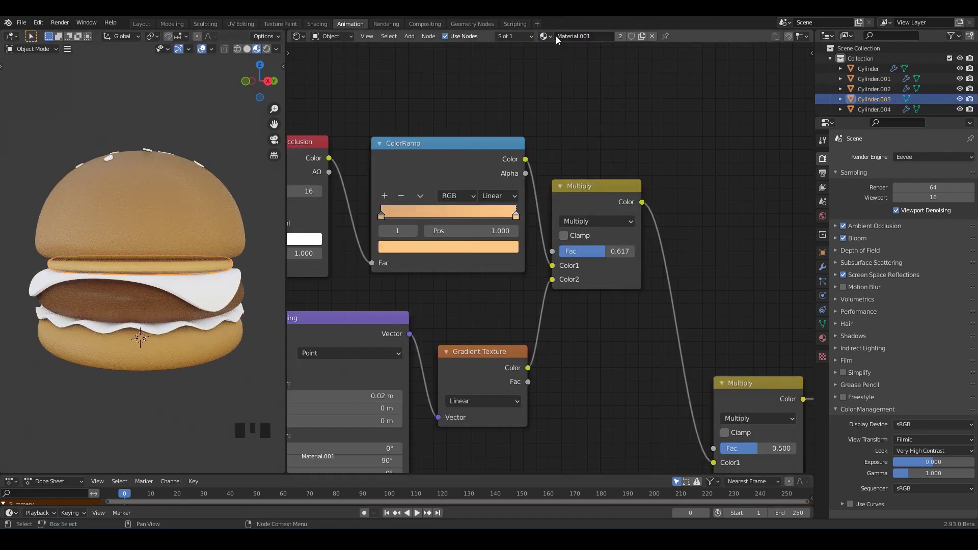
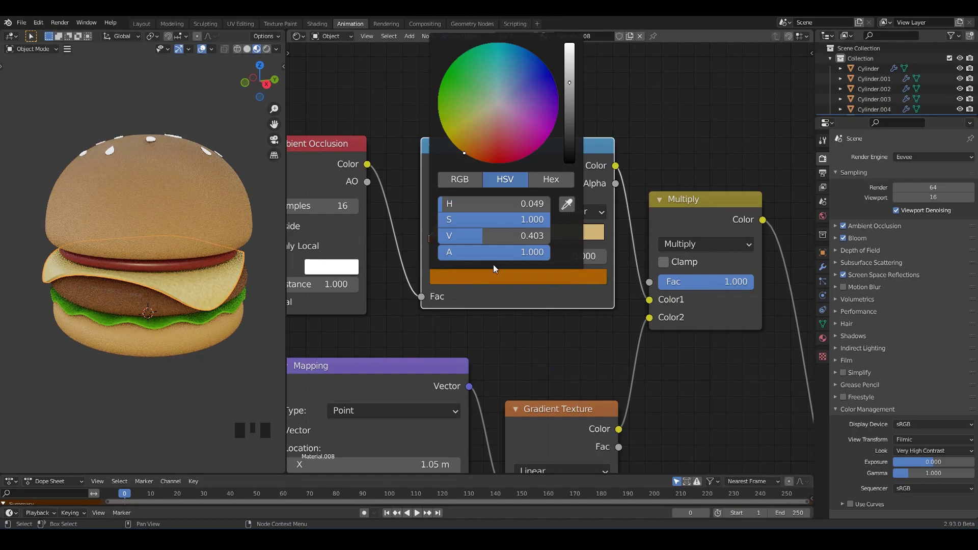
pyautogui.click(481, 239)
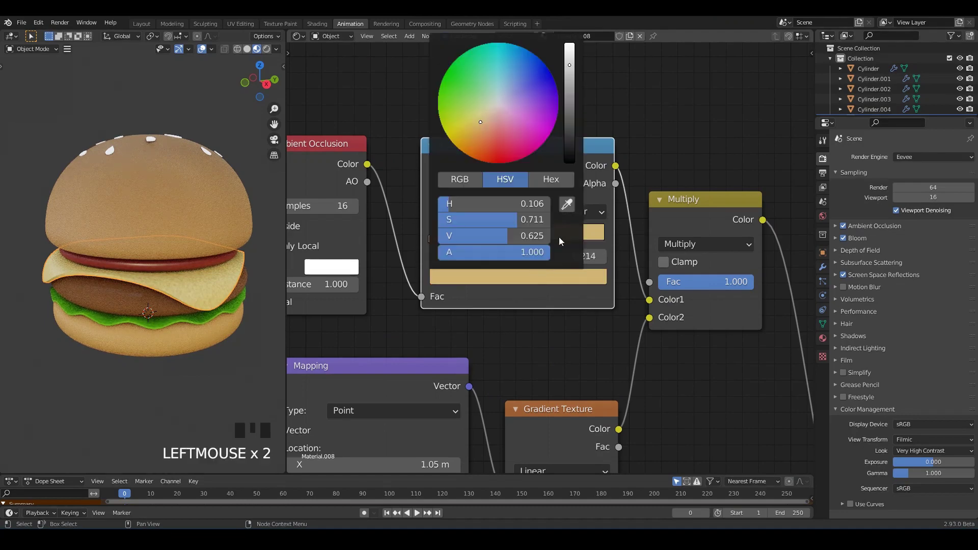
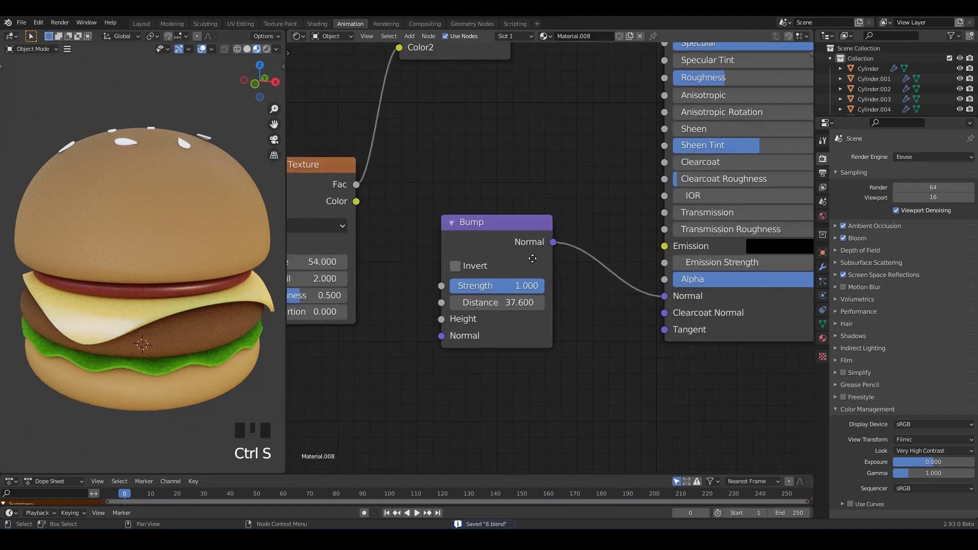
pyautogui.moveTo(485, 238); pyautogui.dragTo(535, 312)
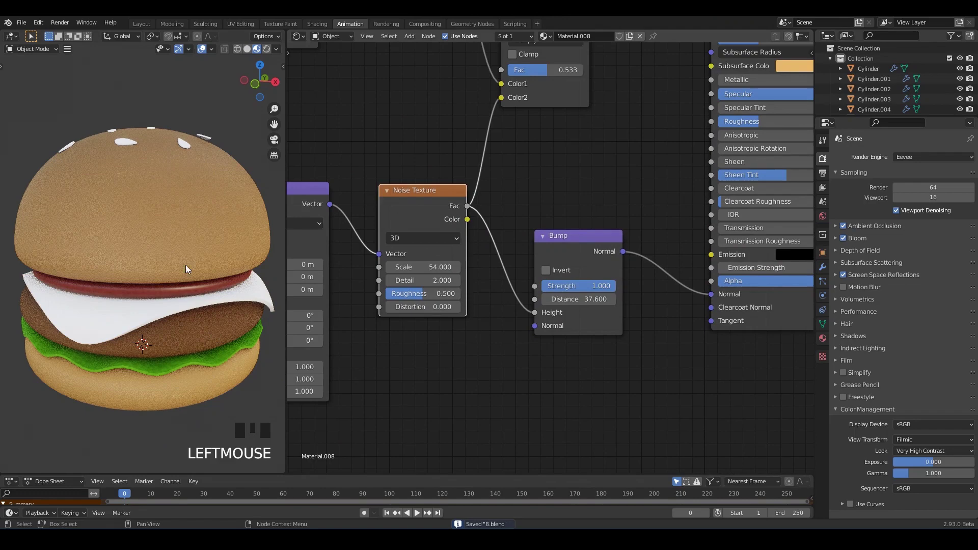
pyautogui.click(169, 244)
pyautogui.click(272, 345)
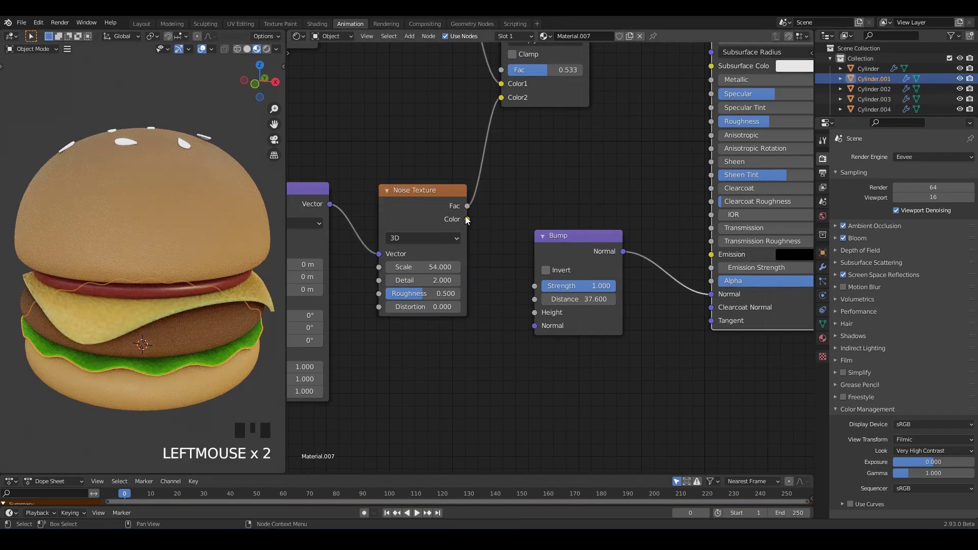
pyautogui.moveTo(467, 213); pyautogui.dragTo(537, 308)
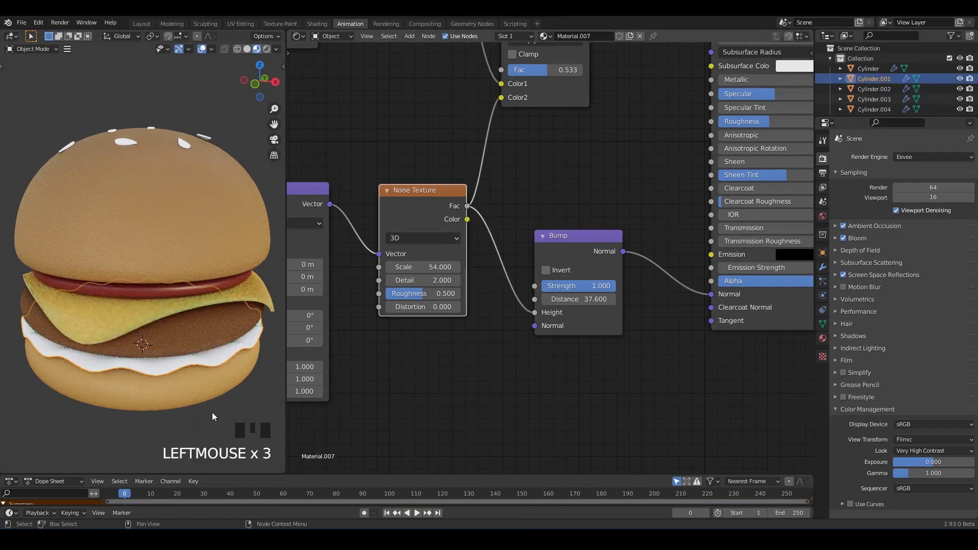
pyautogui.moveTo(206, 409); pyautogui.dragTo(192, 390)
pyautogui.moveTo(189, 362); pyautogui.dragTo(187, 379)
pyautogui.scroll(3)
pyautogui.moveTo(581, 292); pyautogui.dragTo(269, 310)
pyautogui.scroll(-3)
pyautogui.click(182, 358)
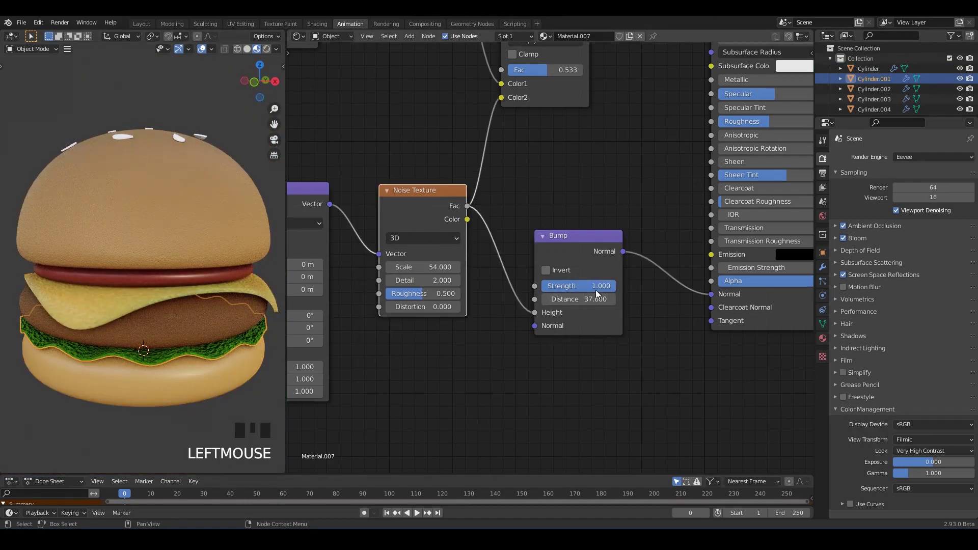
pyautogui.moveTo(598, 293); pyautogui.dragTo(435, 292)
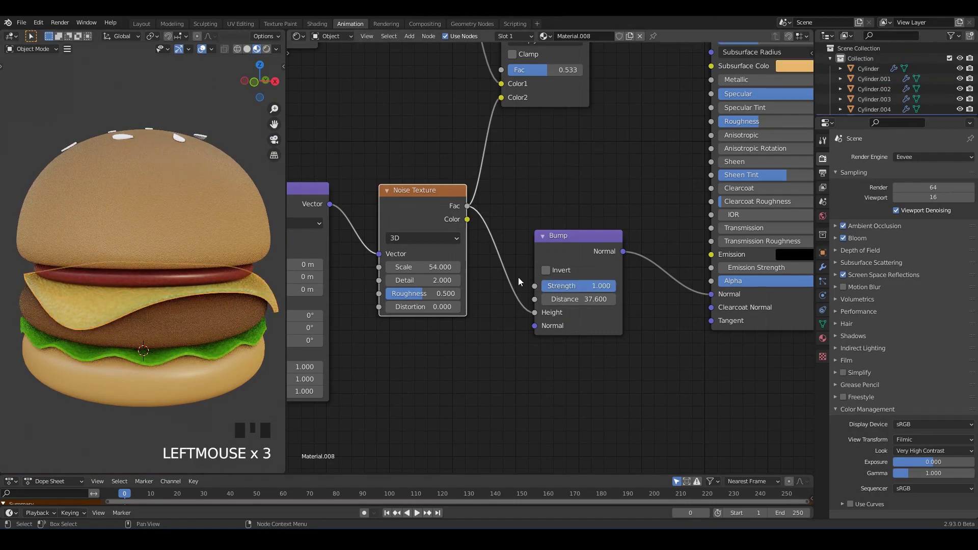
pyautogui.middleClick(555, 277)
pyautogui.scroll(3)
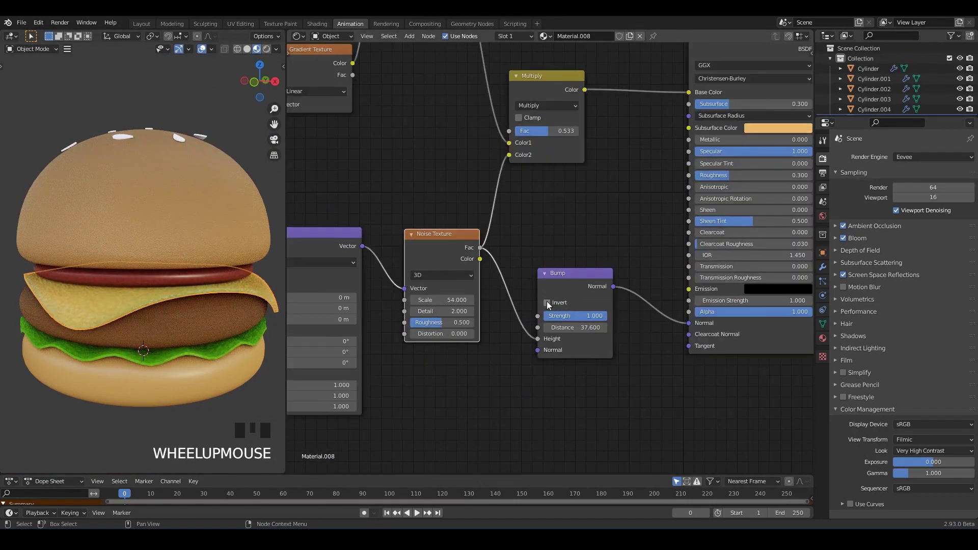
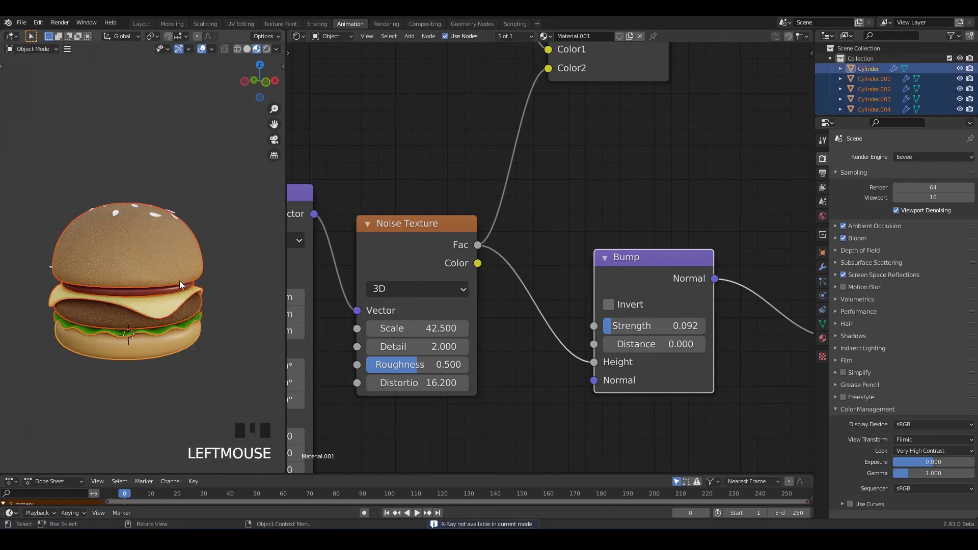
# Step: Hide the burger layers, isolate the sesame seeds, and bring up the existing materials list
pyautogui.press('h')
pyautogui.moveTo(198, 295); pyautogui.dragTo(199, 315)
pyautogui.scroll(3)
pyautogui.press('ctrl+s')
pyautogui.click(124, 220)
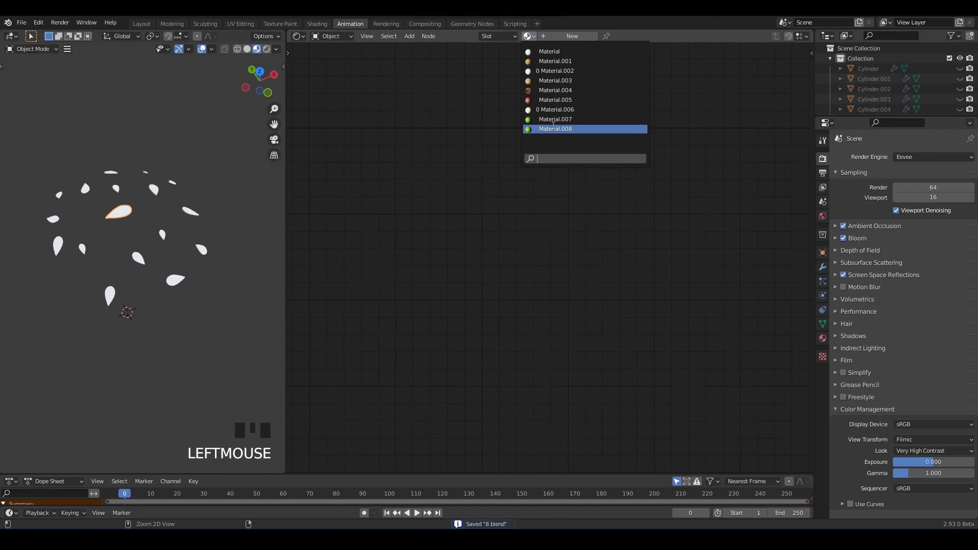
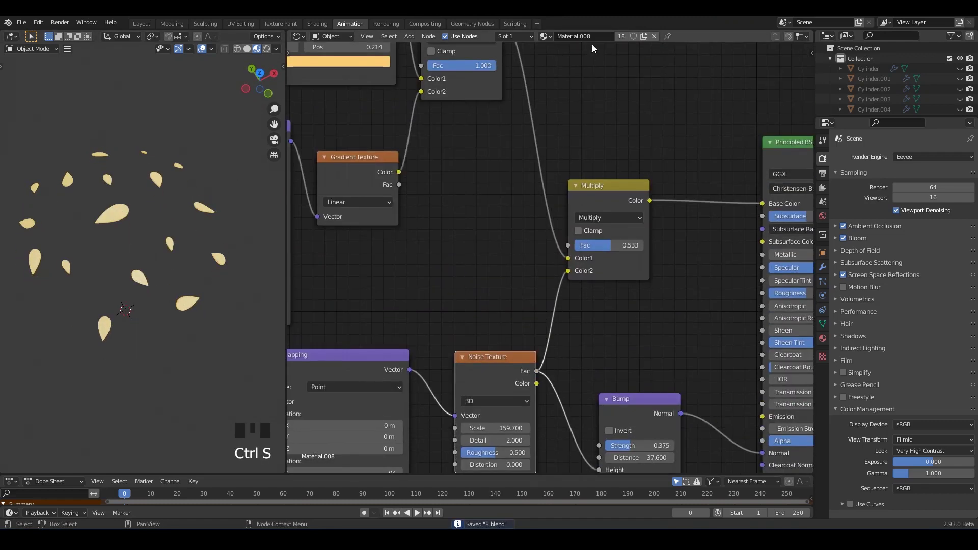
# Step: Give the seeds their own material copy and turn one ColorRamp stop pale grey
pyautogui.moveTo(625, 40); pyautogui.dragTo(527, 277)
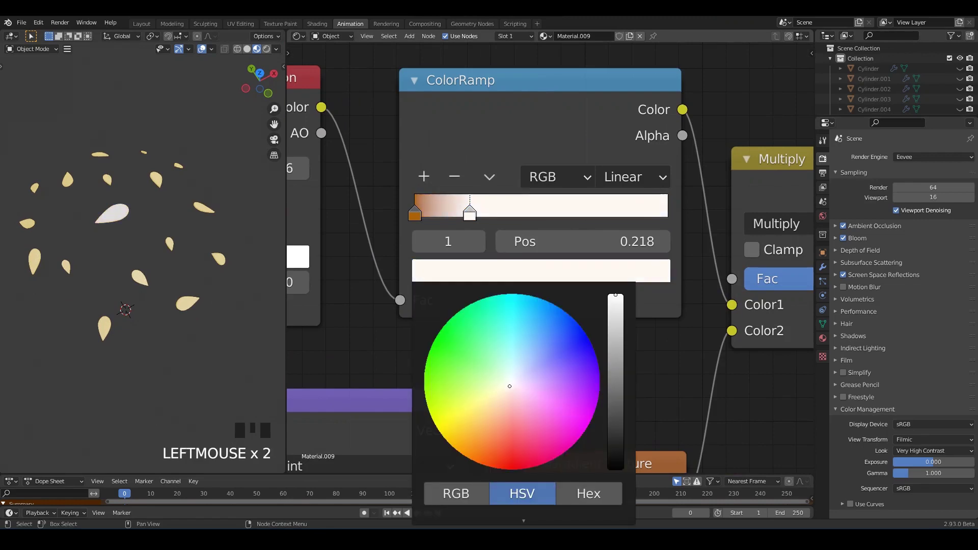
pyautogui.scroll(-3)
pyautogui.moveTo(170, 209); pyautogui.dragTo(107, 178)
pyautogui.scroll(3)
pyautogui.scroll(-3)
pyautogui.moveTo(88, 190); pyautogui.dragTo(151, 258)
pyautogui.click(151, 258)
pyautogui.scroll(3)
pyautogui.click(115, 204)
pyautogui.click(130, 200)
# Step: Move the ramp's end stop to the far end and lighten it to cream
pyautogui.press('ctrl+l')
pyautogui.click(196, 142)
pyautogui.middleClick(163, 176)
pyautogui.scroll(3)
pyautogui.moveTo(514, 222); pyautogui.dragTo(620, 336)
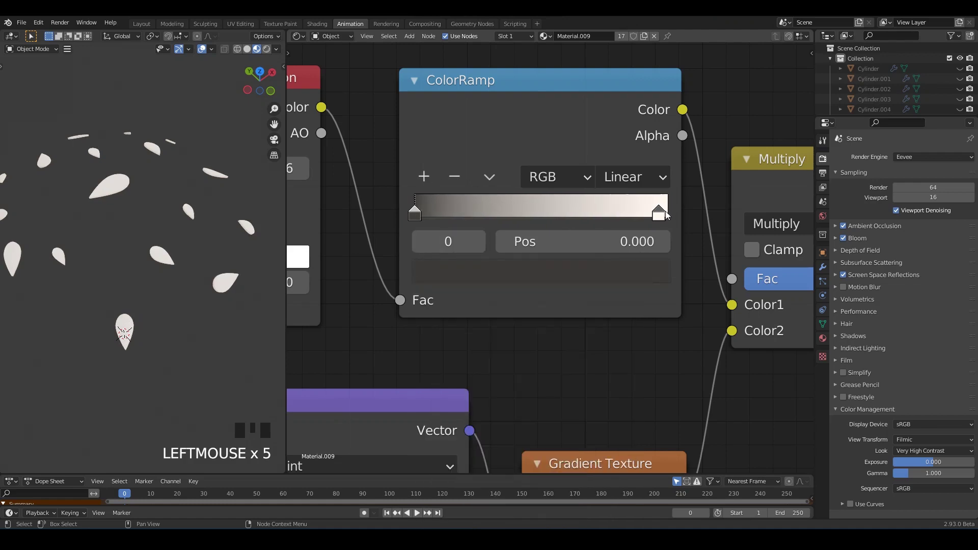
pyautogui.moveTo(676, 218); pyautogui.dragTo(655, 239)
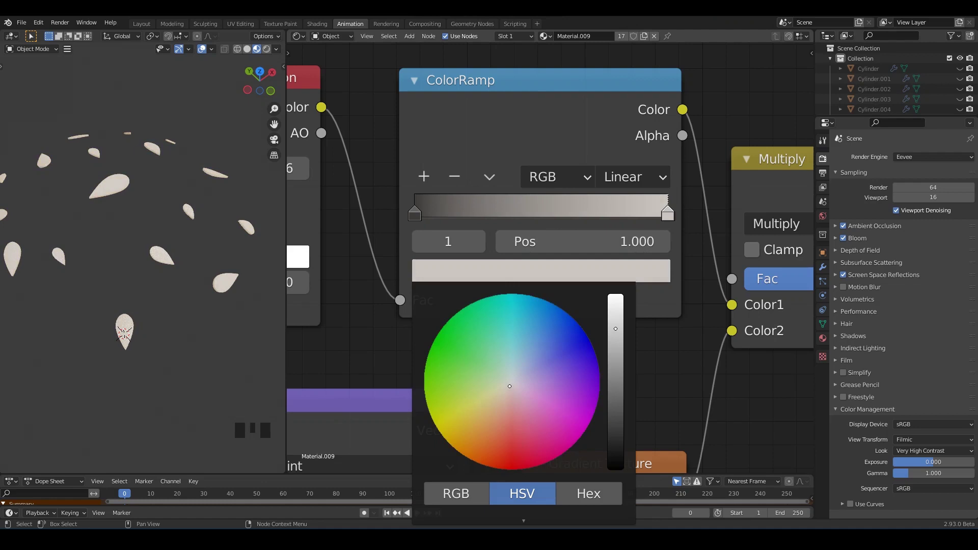
# Step: Zoom in close on a sesame seed to inspect its off-white colour and bump texture
pyautogui.moveTo(182, 324); pyautogui.dragTo(125, 312)
pyautogui.scroll(3)
pyautogui.moveTo(166, 314); pyautogui.dragTo(185, 306)
pyautogui.scroll(3)
pyautogui.moveTo(176, 298); pyautogui.dragTo(148, 278)
pyautogui.moveTo(150, 284); pyautogui.dragTo(663, 234)
pyautogui.moveTo(662, 233); pyautogui.dragTo(654, 265)
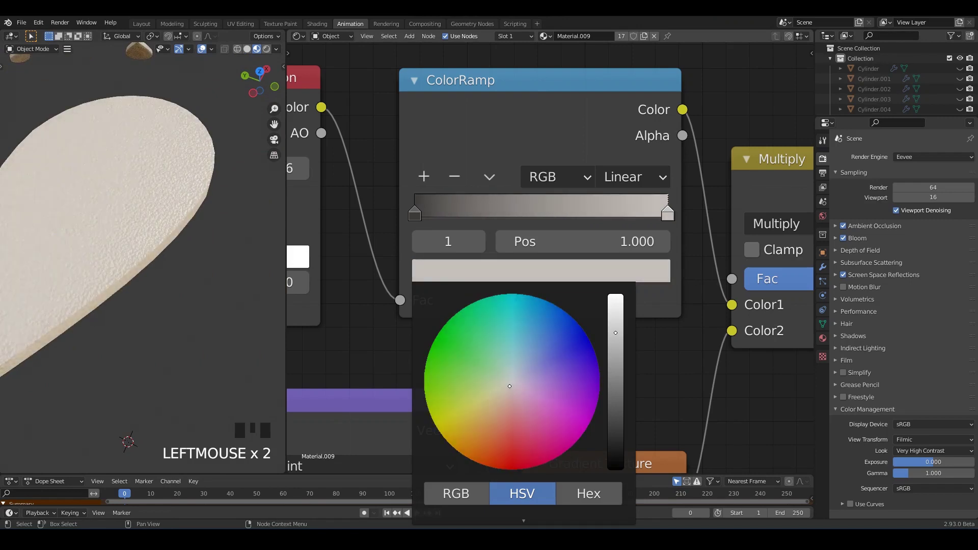
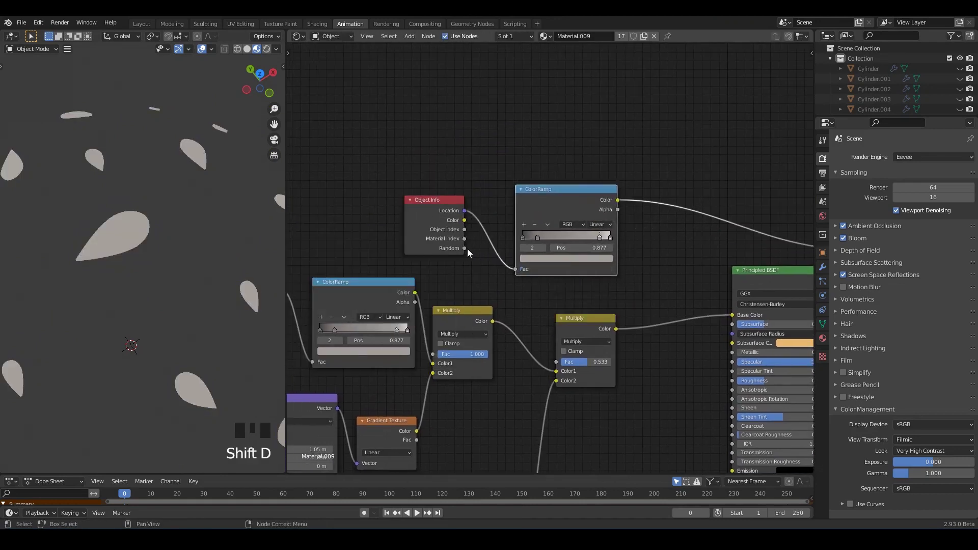
# Step: Drop a Multiply MixRGB node on the Base Color link and feed it the random ColorRamp
pyautogui.click(513, 269)
pyautogui.scroll(-3)
pyautogui.moveTo(197, 204); pyautogui.dragTo(575, 266)
pyautogui.moveTo(575, 267); pyautogui.dragTo(669, 278)
pyautogui.moveTo(669, 279); pyautogui.dragTo(688, 274)
pyautogui.click(688, 275)
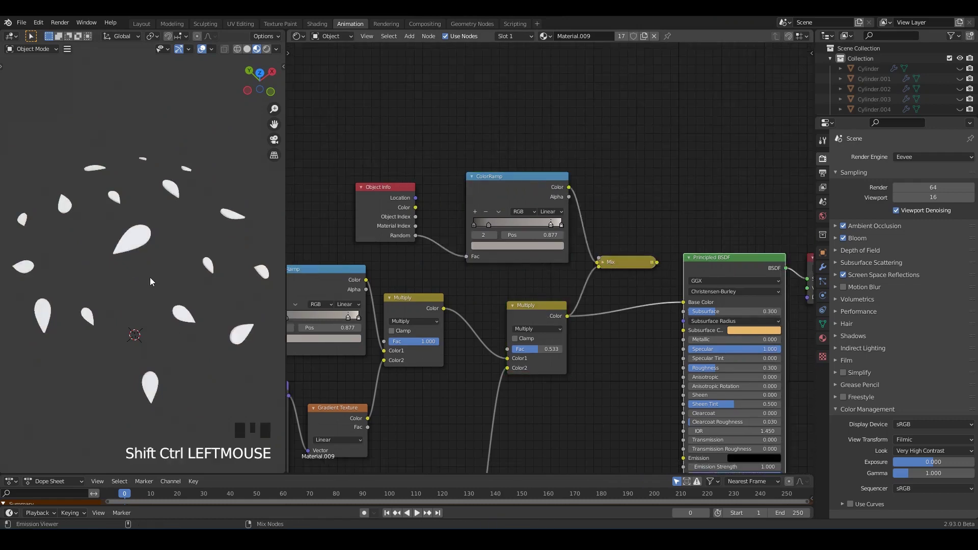
pyautogui.moveTo(657, 215); pyautogui.dragTo(567, 211)
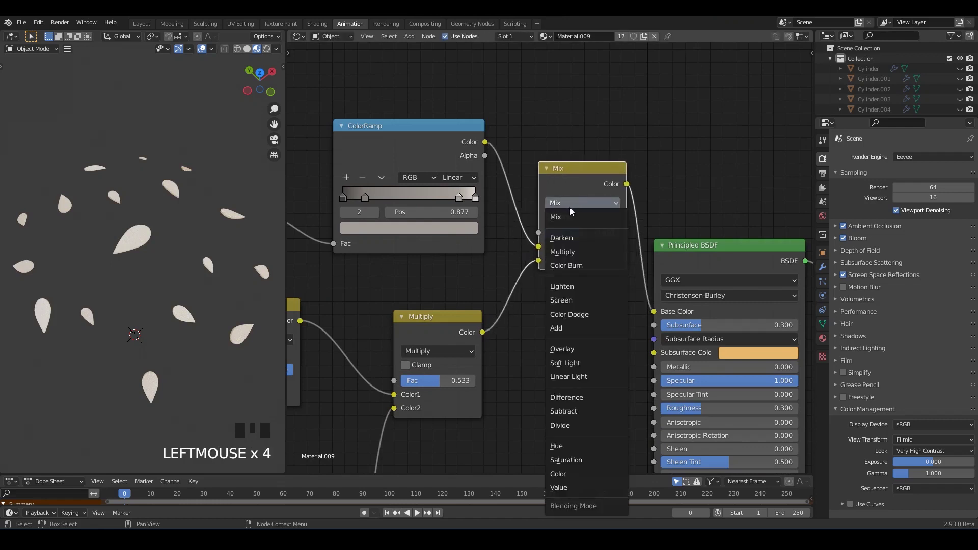
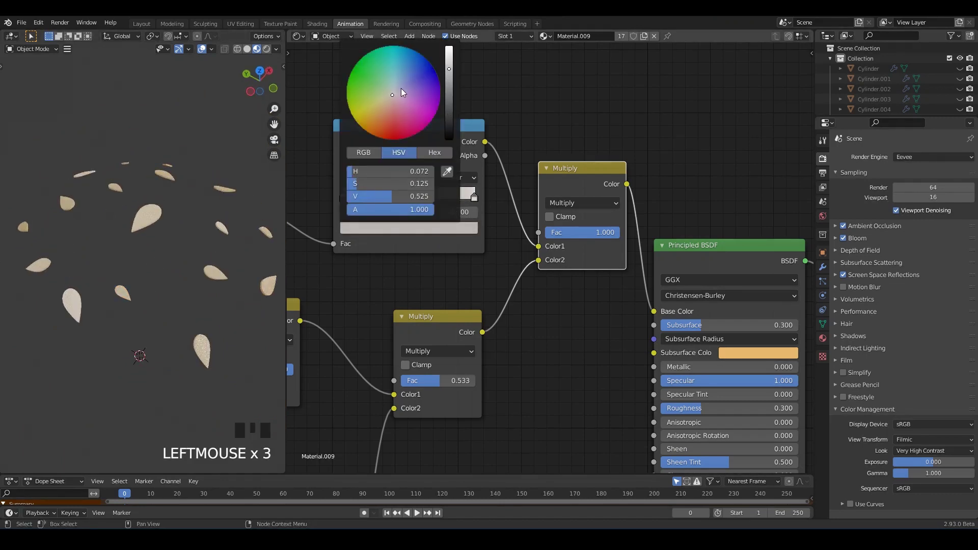
# Step: Confirm the darker stop colour and shift the random ColorRamp stops for varied cream tones
pyautogui.click(557, 327)
pyautogui.moveTo(393, 198); pyautogui.dragTo(176, 296)
pyautogui.moveTo(177, 296); pyautogui.dragTo(161, 261)
pyautogui.scroll(3)
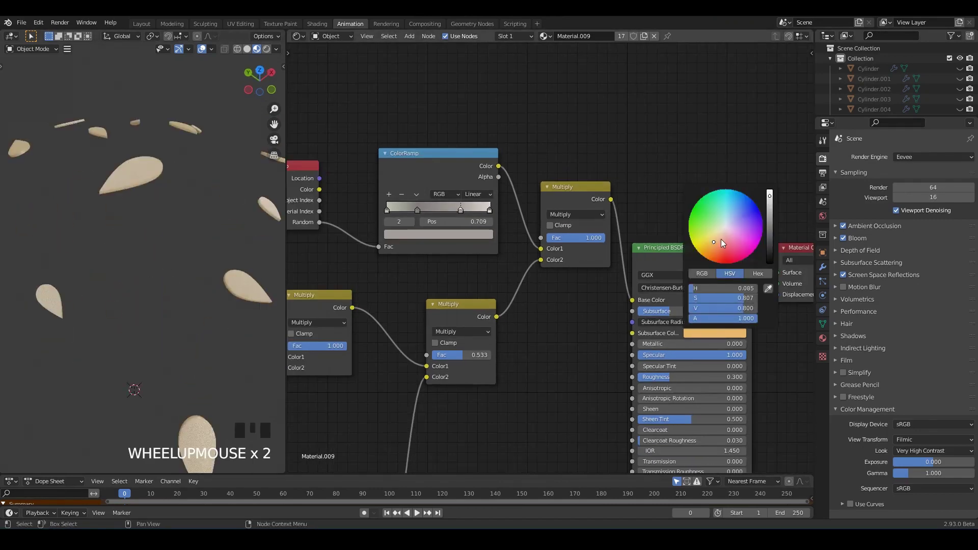
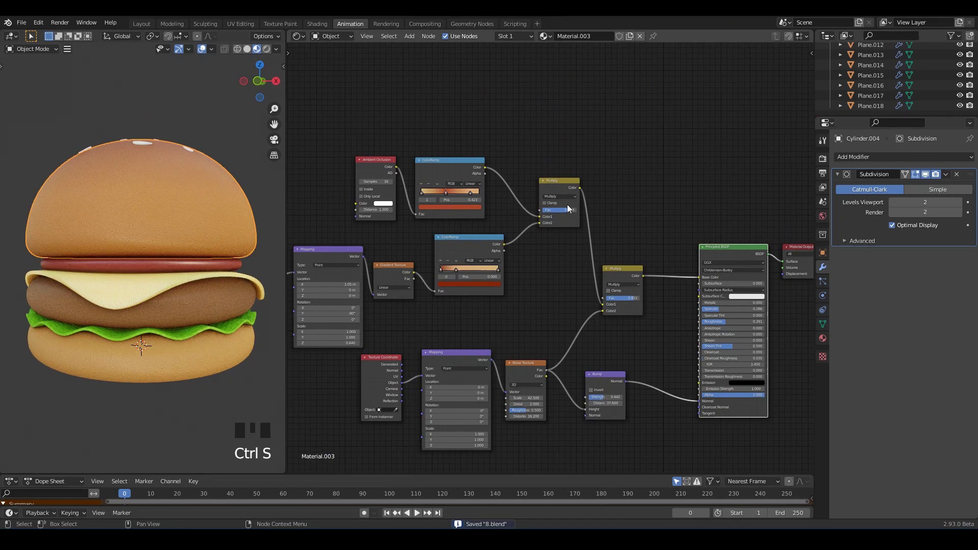
# Step: Orbit around the finished seeded burger and save the file
pyautogui.moveTo(271, 138); pyautogui.dragTo(178, 227)
pyautogui.press('ctrl+s')
pyautogui.scroll(3)
pyautogui.middleClick(174, 210)
pyautogui.press('ctrl+s')
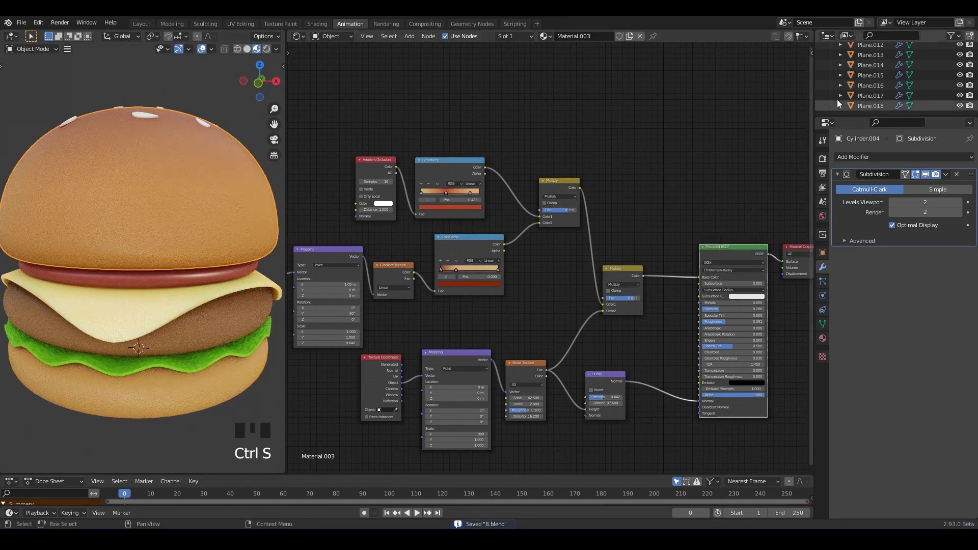